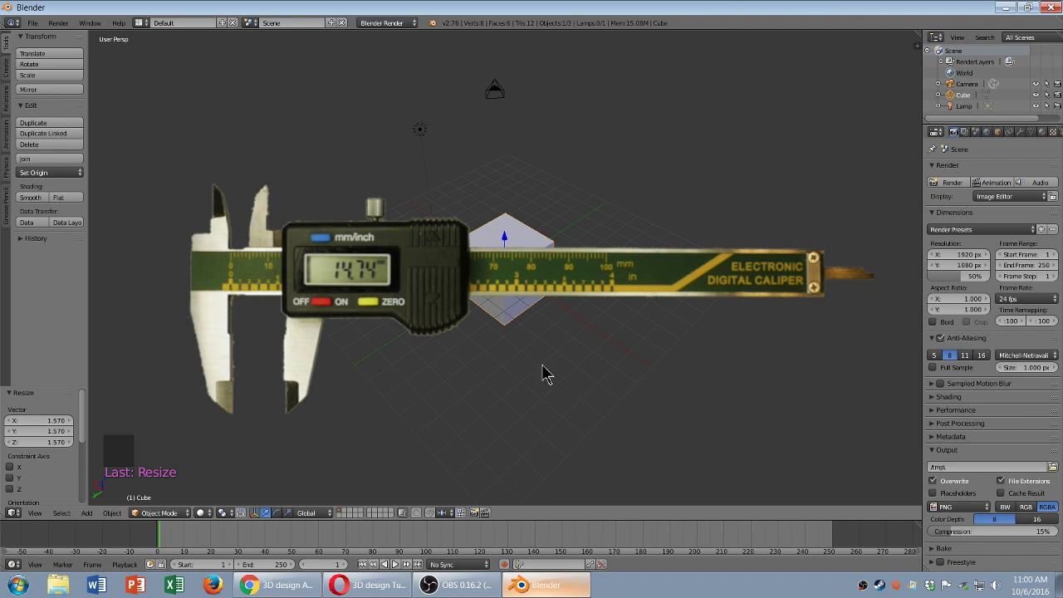
# - Orbit the 3D view around the default scene
pyautogui.middleClick(517, 345)
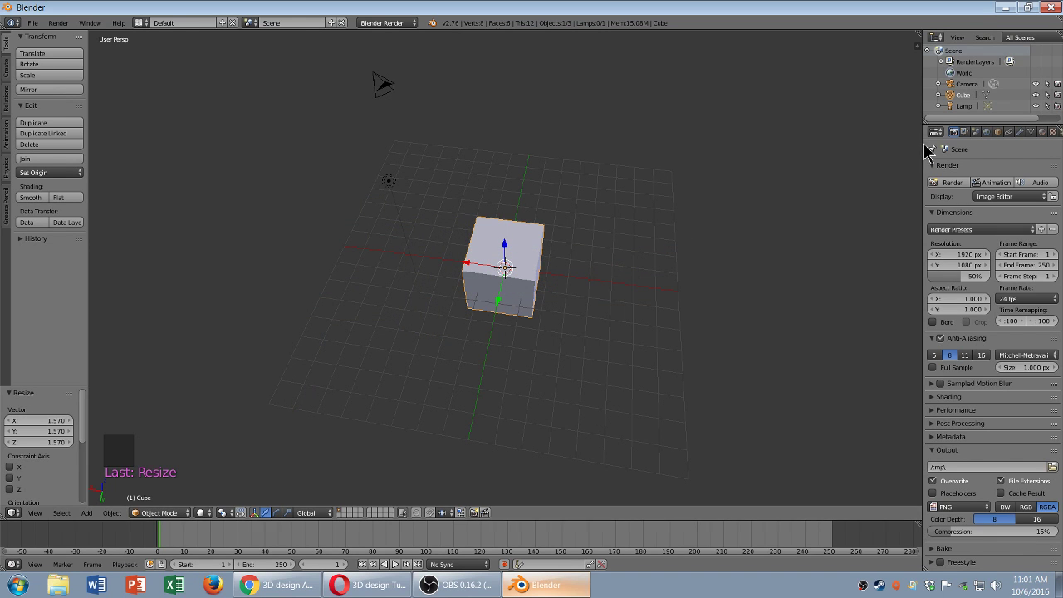
# - Widen the Properties area and set the scene units to Metric
pyautogui.click(511, 247)
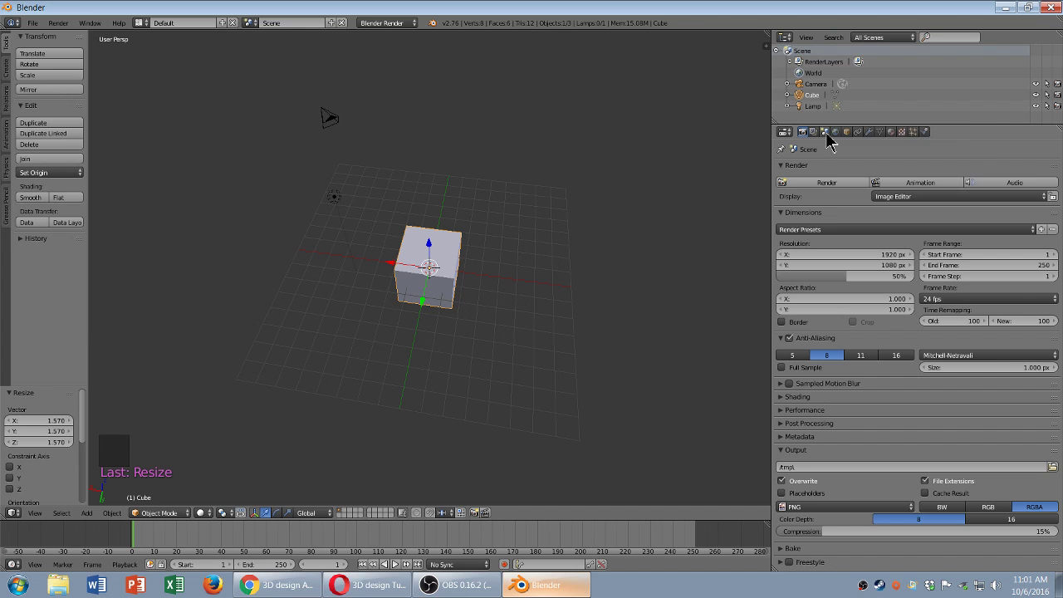
pyautogui.click(834, 142)
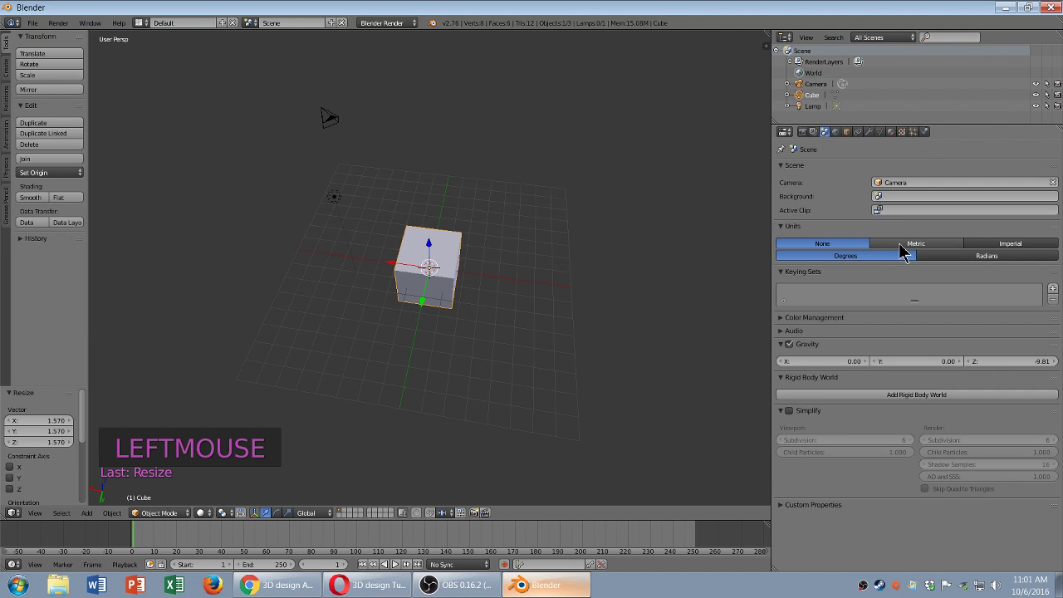
pyautogui.click(905, 253)
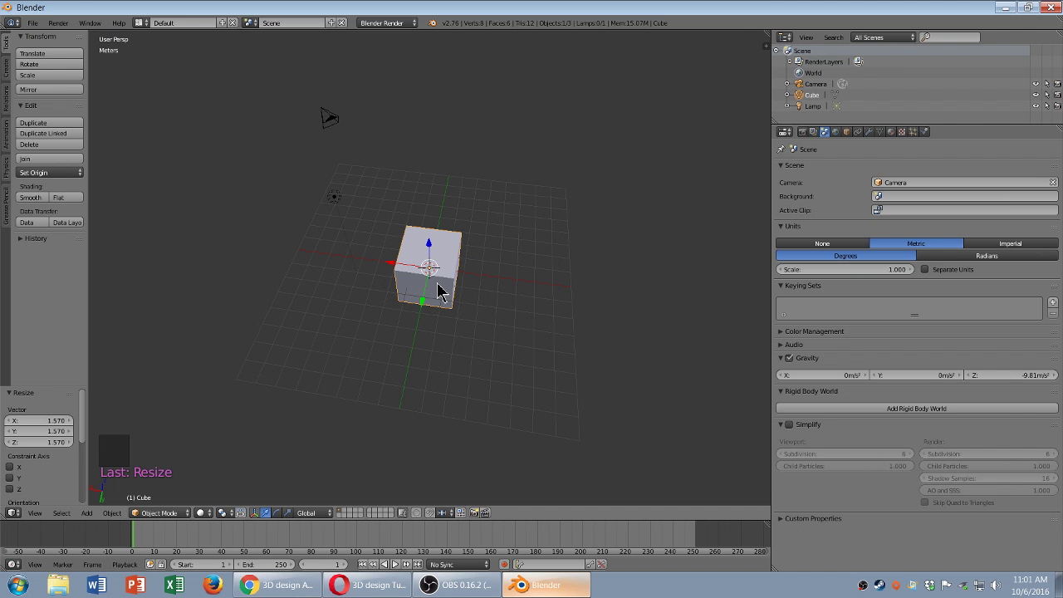
# - Set the cube's dimensions to X 72, Y 139, Z 10 in the Transform sidebar
pyautogui.press('n')
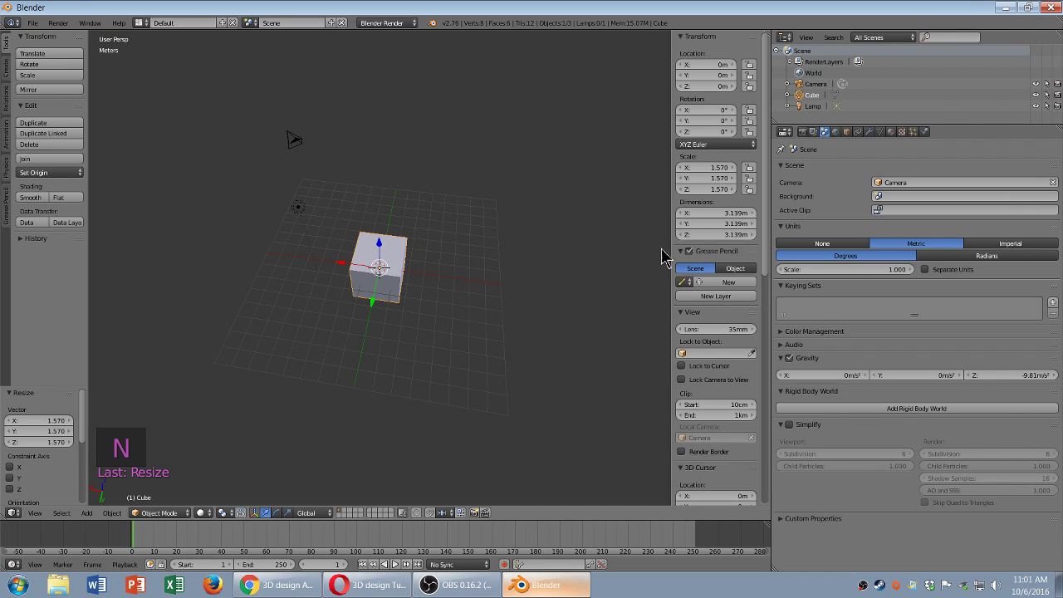
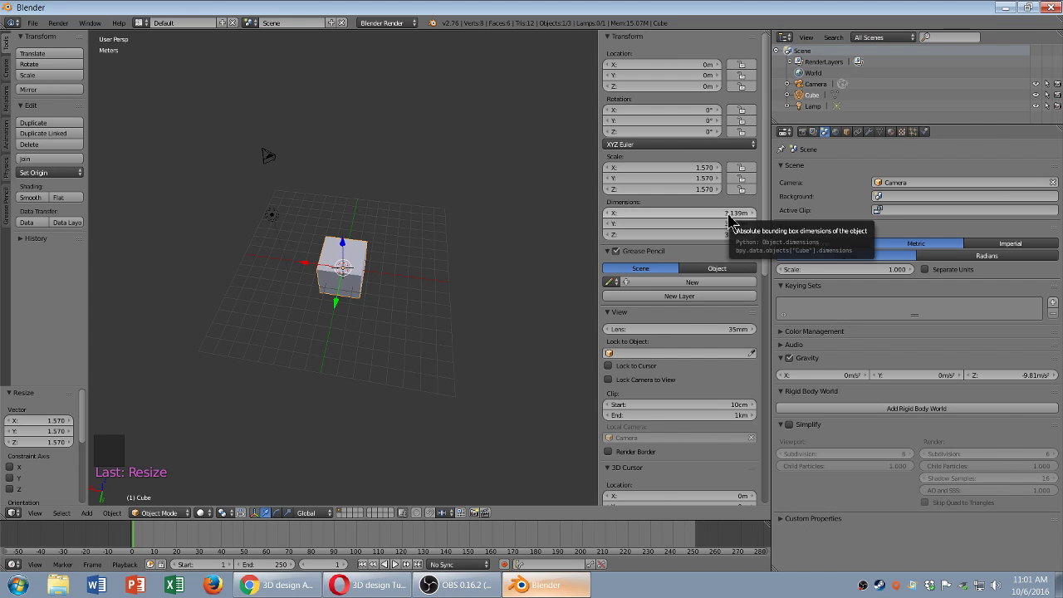
pyautogui.click(735, 224)
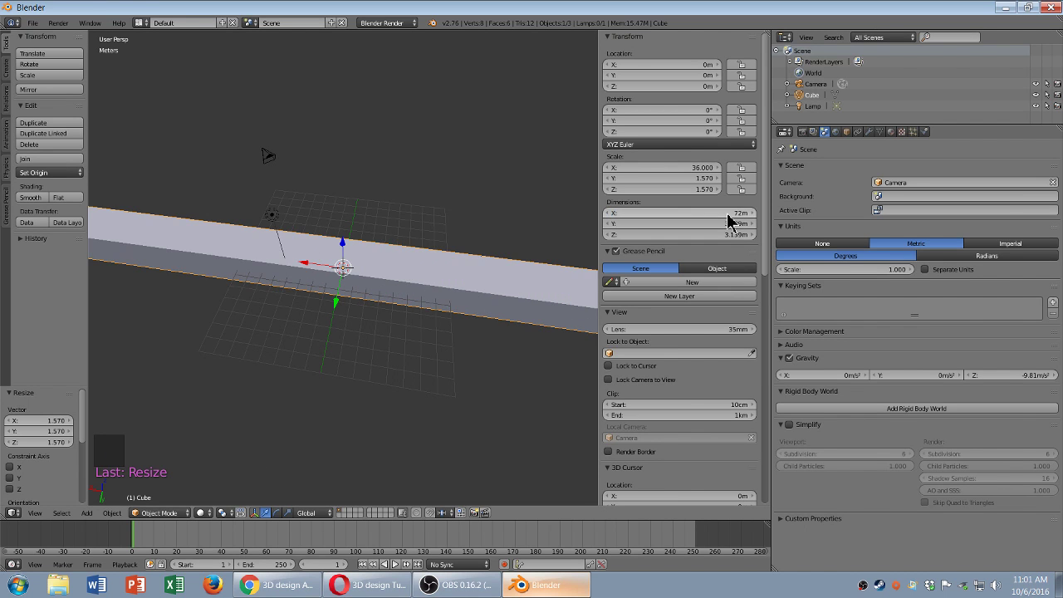
pyautogui.click(742, 227)
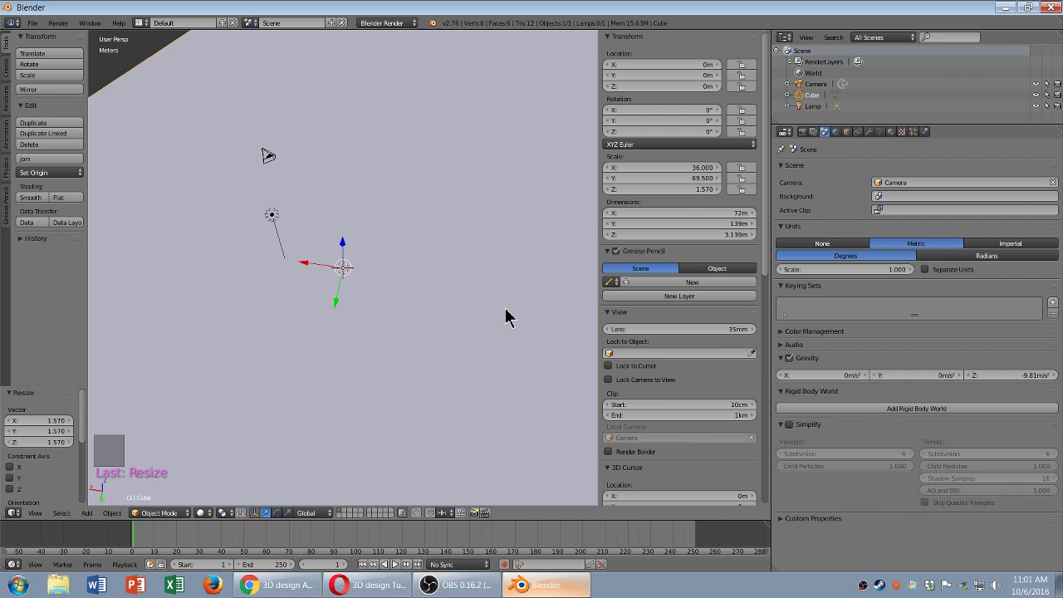
pyautogui.scroll(-3)
pyautogui.scroll(-3)
pyautogui.click(742, 243)
pyautogui.scroll(-3)
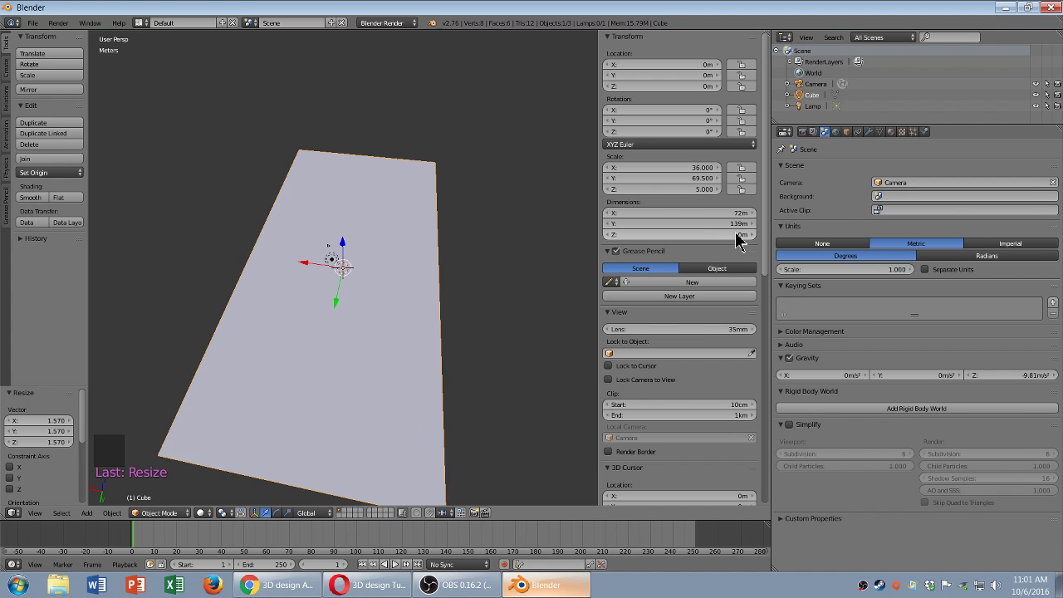
# - Orbit and zoom around the flat phone block to inspect it, undoing a stray click
pyautogui.middleClick(445, 369)
pyautogui.scroll(-3)
pyautogui.middleClick(370, 337)
pyautogui.scroll(3)
pyautogui.scroll(-3)
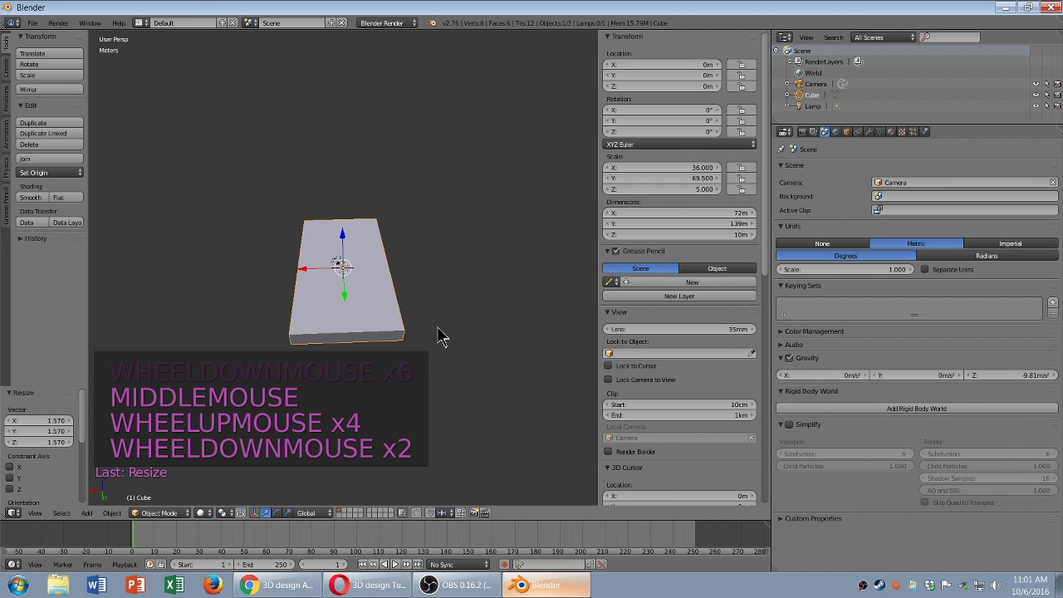
pyautogui.middleClick(437, 338)
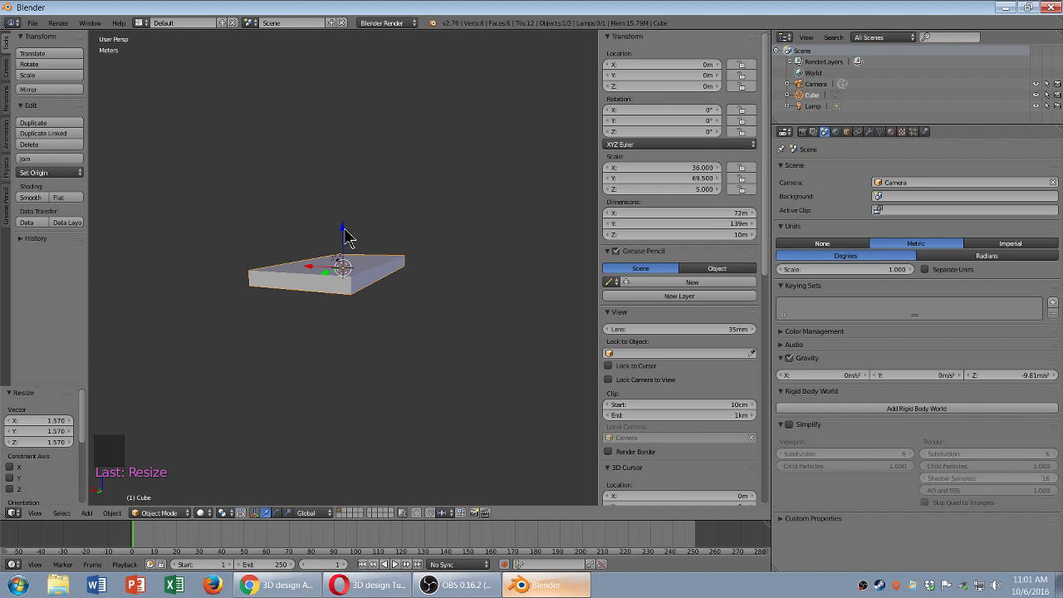
pyautogui.click(352, 239)
pyautogui.scroll(3)
pyautogui.scroll(-3)
pyautogui.scroll(-3)
pyautogui.press('ctrl+z')
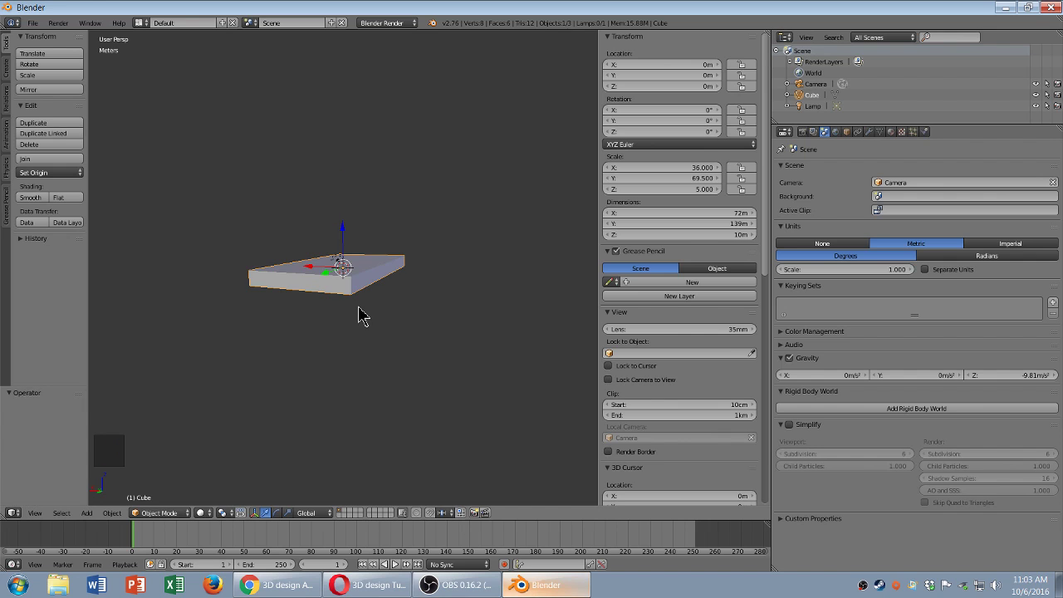
pyautogui.middleClick(367, 318)
pyautogui.scroll(3)
pyautogui.scroll(-3)
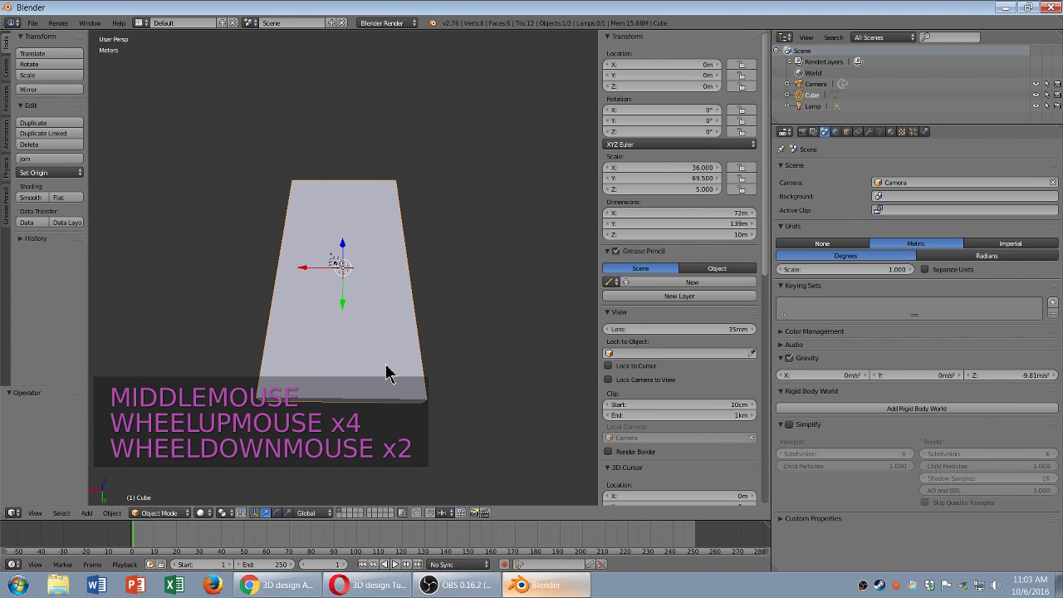
pyautogui.scroll(-3)
pyautogui.middleClick(415, 389)
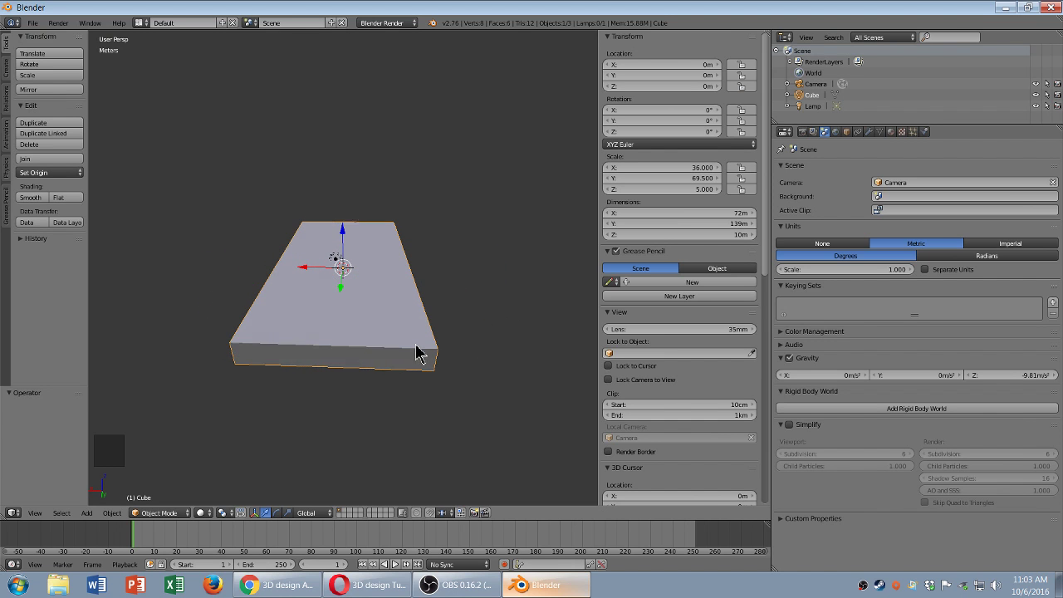
# - Duplicate the phone block as Cube.001 offset along X and view both blocks
pyautogui.press('shift+d')
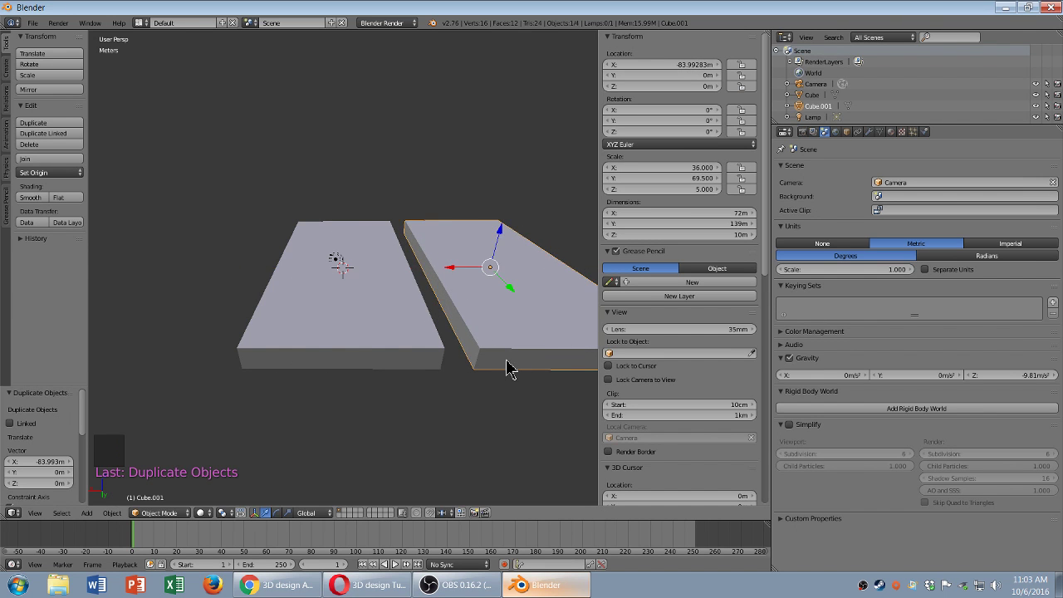
pyautogui.scroll(-3)
pyautogui.middleClick(483, 352)
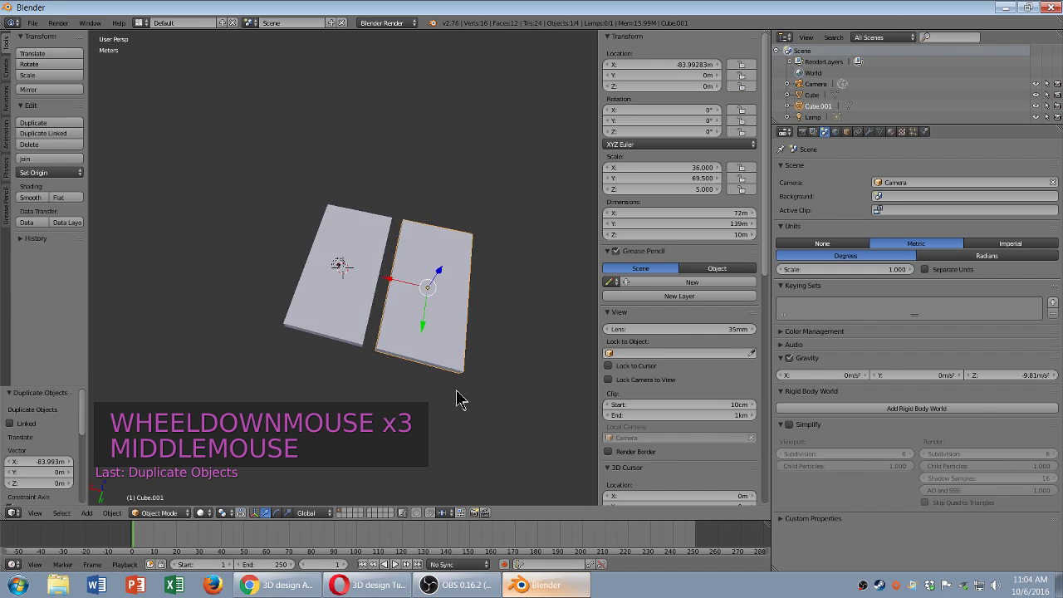
pyautogui.scroll(3)
pyautogui.middleClick(484, 389)
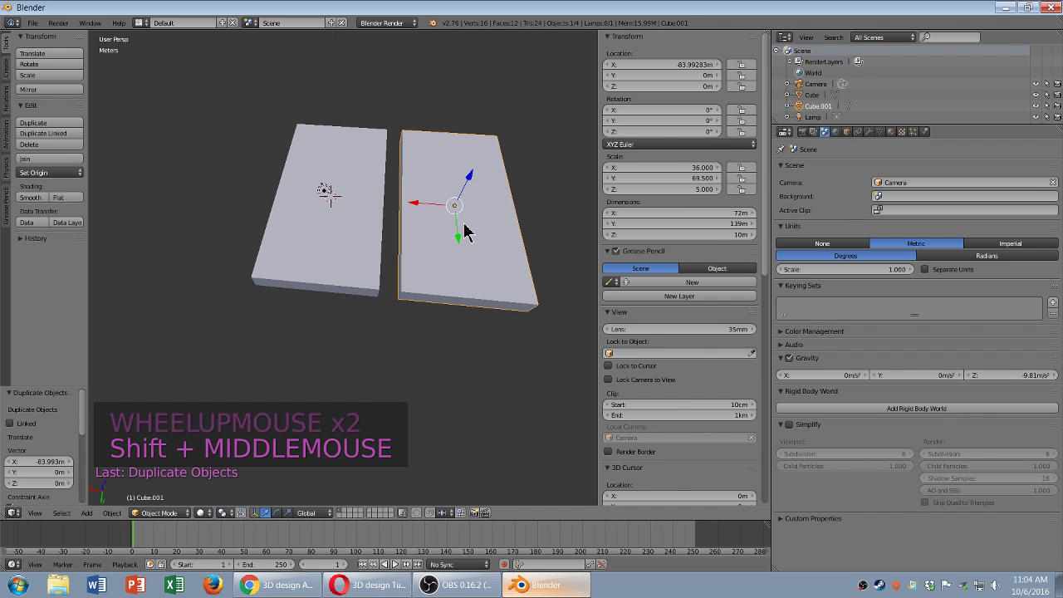
pyautogui.scroll(3)
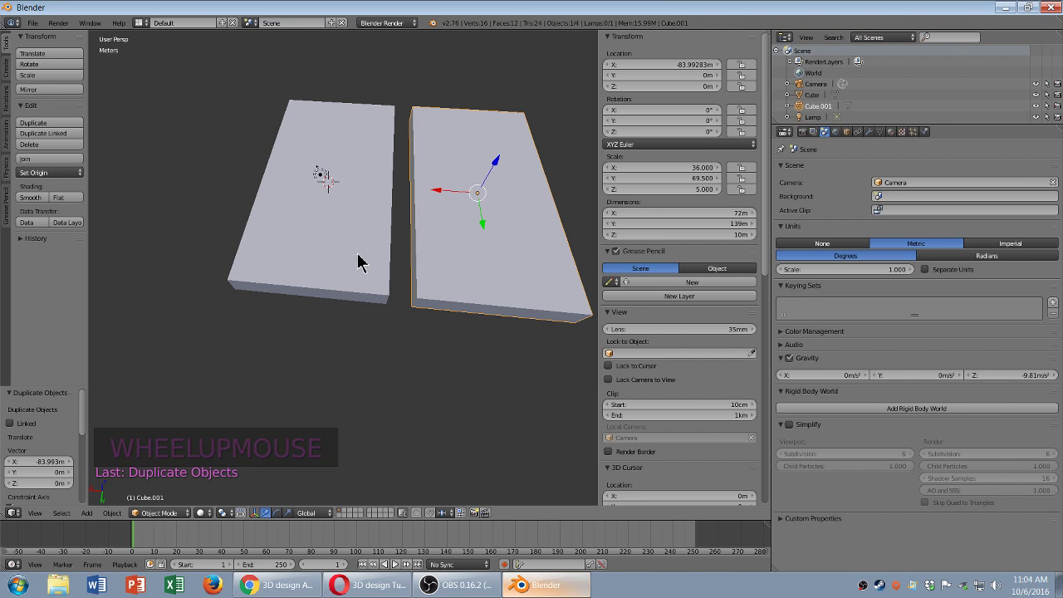
# - Give the original phone block its own black diffuse material
pyautogui.rightClick(338, 194)
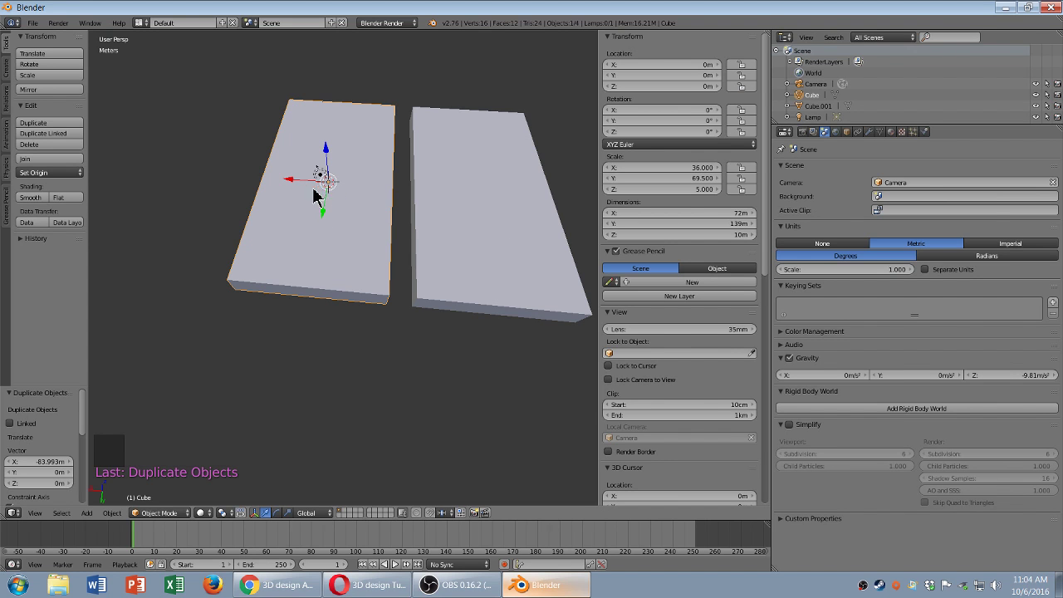
pyautogui.click(899, 144)
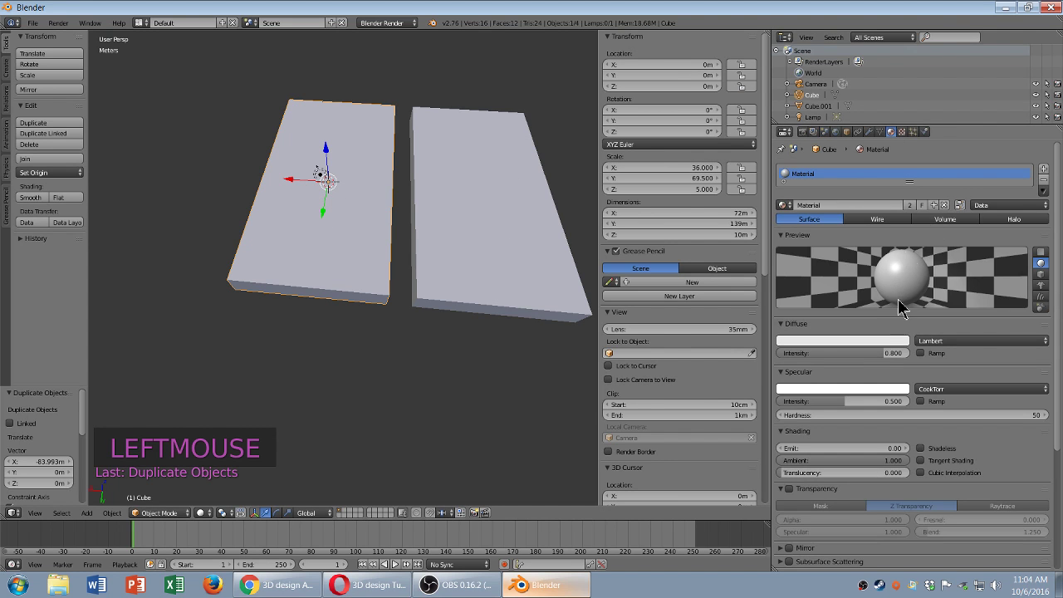
pyautogui.click(937, 215)
pyautogui.click(873, 357)
pyautogui.click(878, 342)
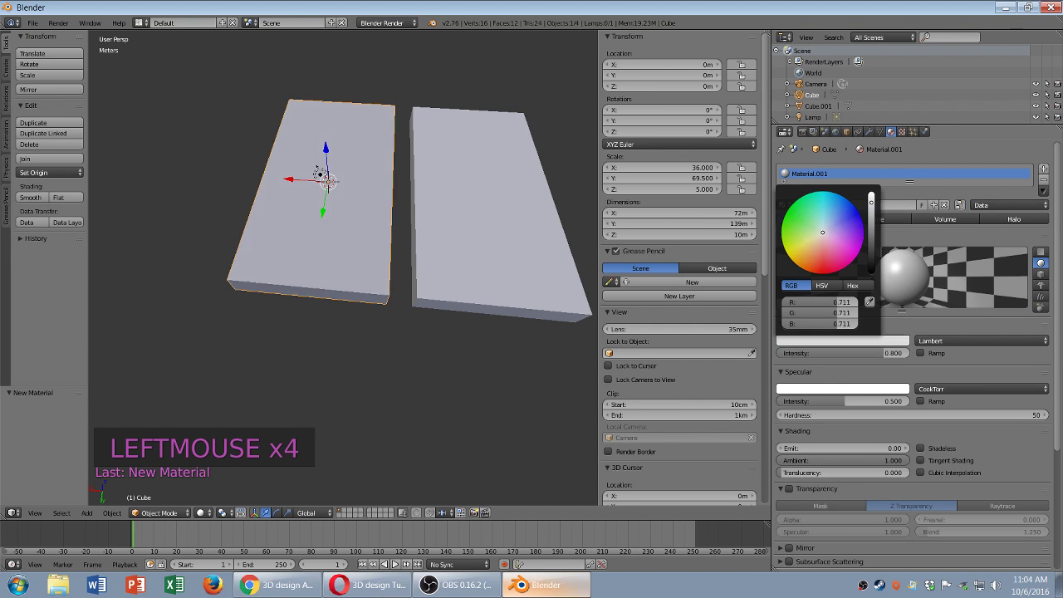
pyautogui.click(455, 361)
# - Give the copied block Cube.001 a green diffuse material and inspect both blocks
pyautogui.rightClick(470, 250)
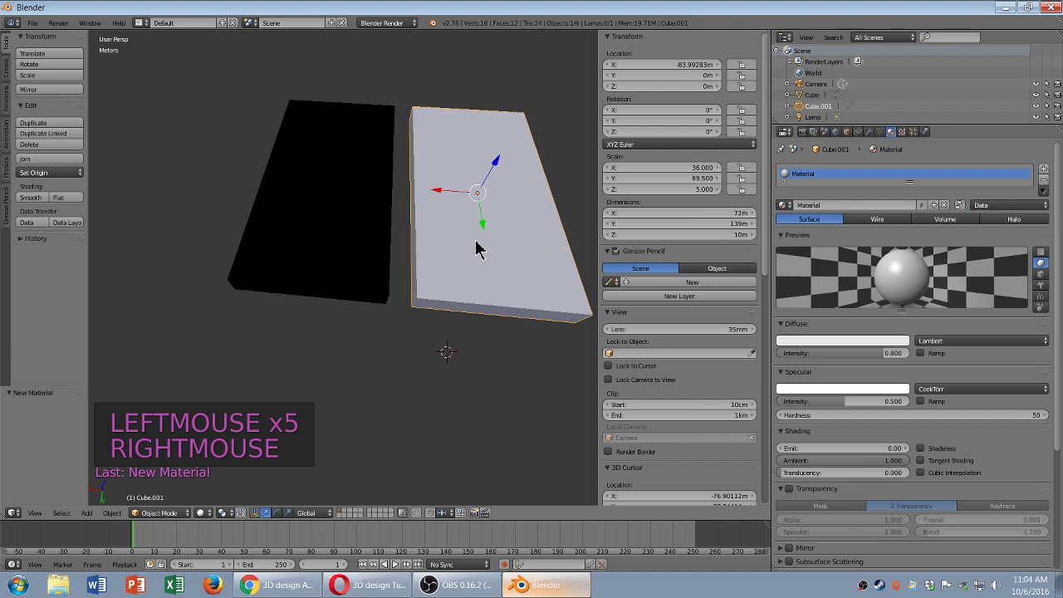
pyautogui.middleClick(493, 237)
pyautogui.click(819, 349)
pyautogui.click(490, 334)
pyautogui.rightClick(518, 295)
pyautogui.rightClick(523, 219)
pyautogui.middleClick(560, 314)
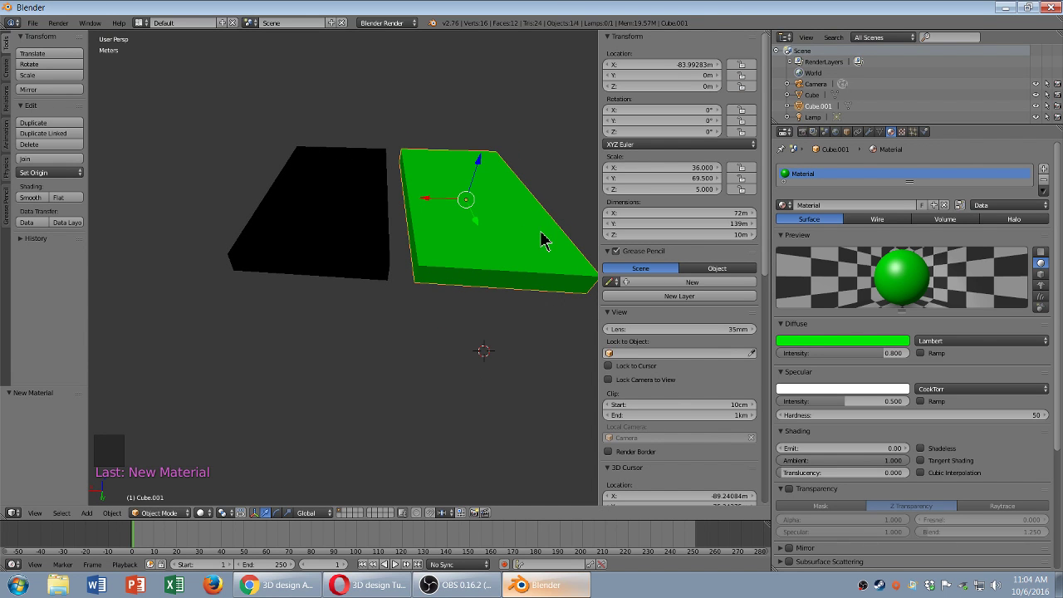
pyautogui.middleClick(540, 235)
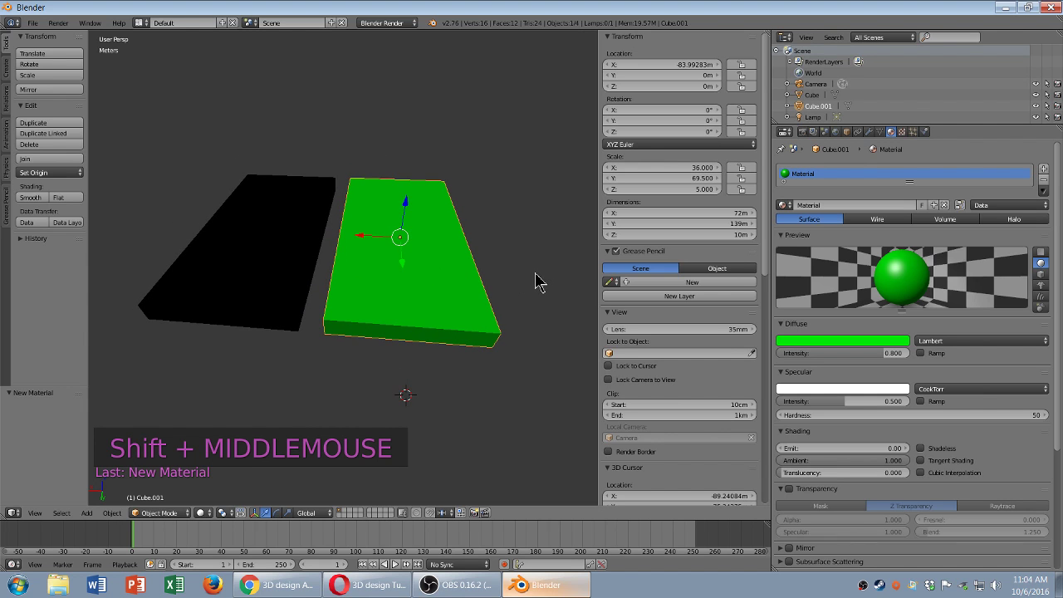
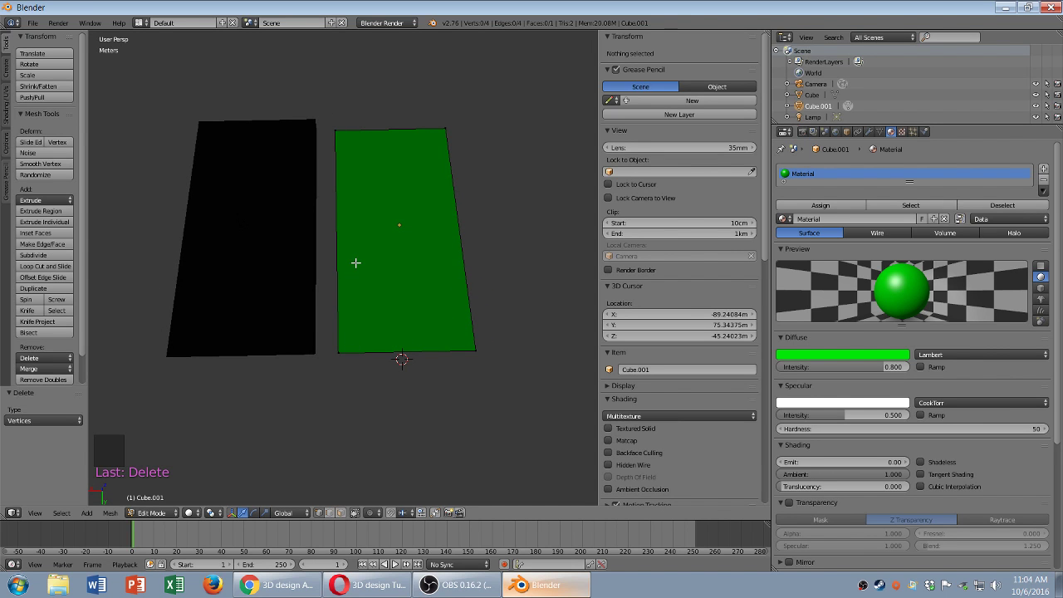
# - Switch to a top orthographic view framing both blocks
pyautogui.press('KP_5')
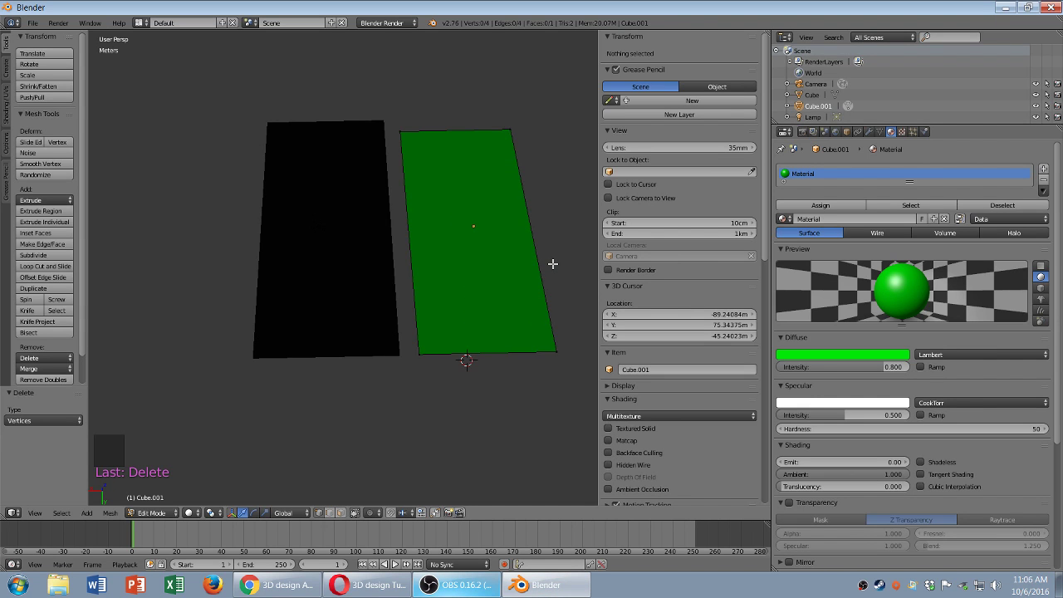
pyautogui.press('KP_5')
pyautogui.middleClick(485, 378)
pyautogui.press('KP_7')
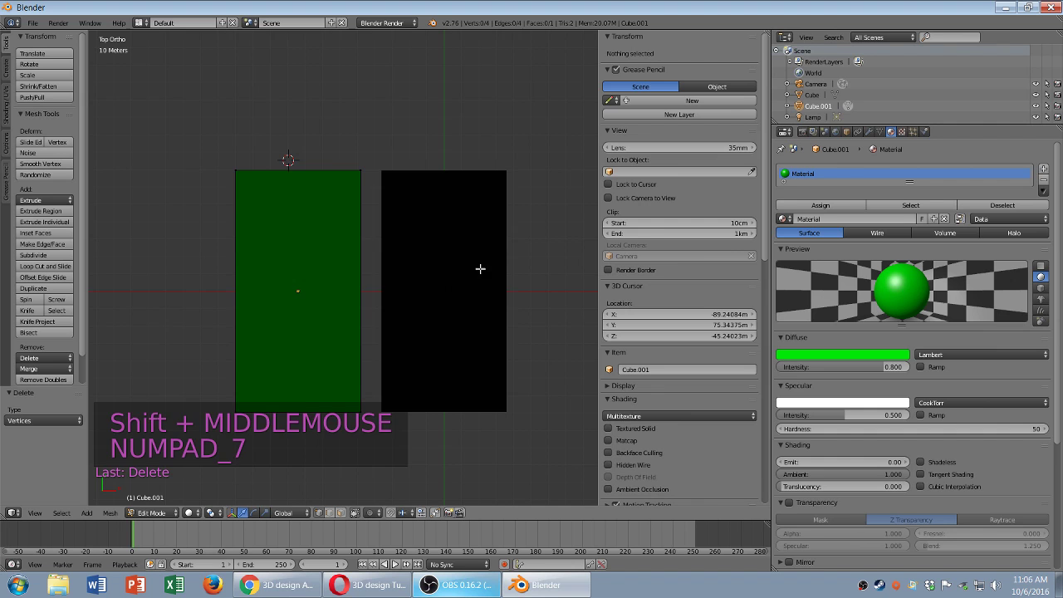
pyautogui.middleClick(286, 163)
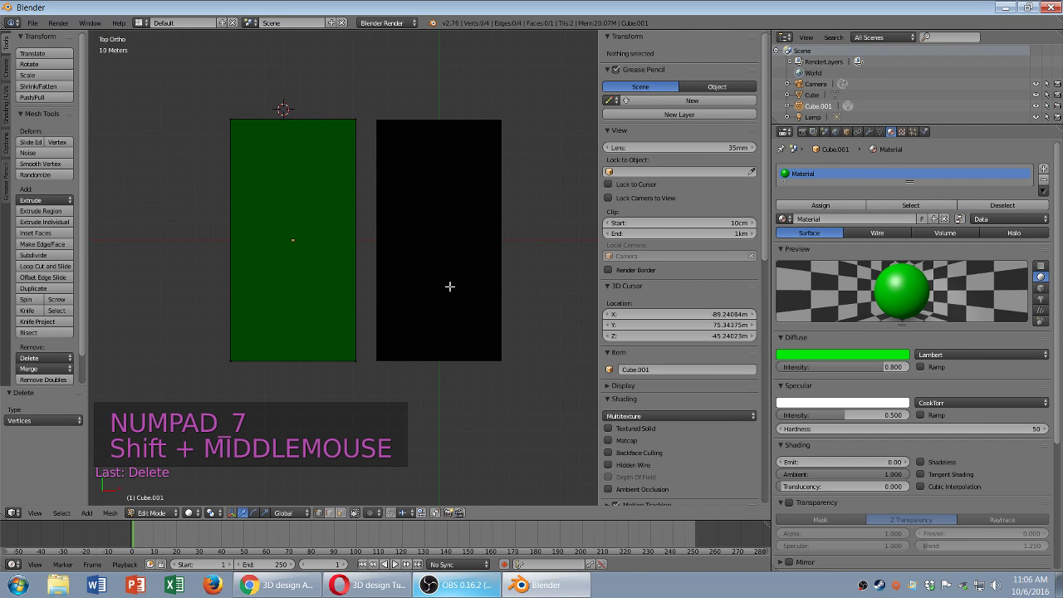
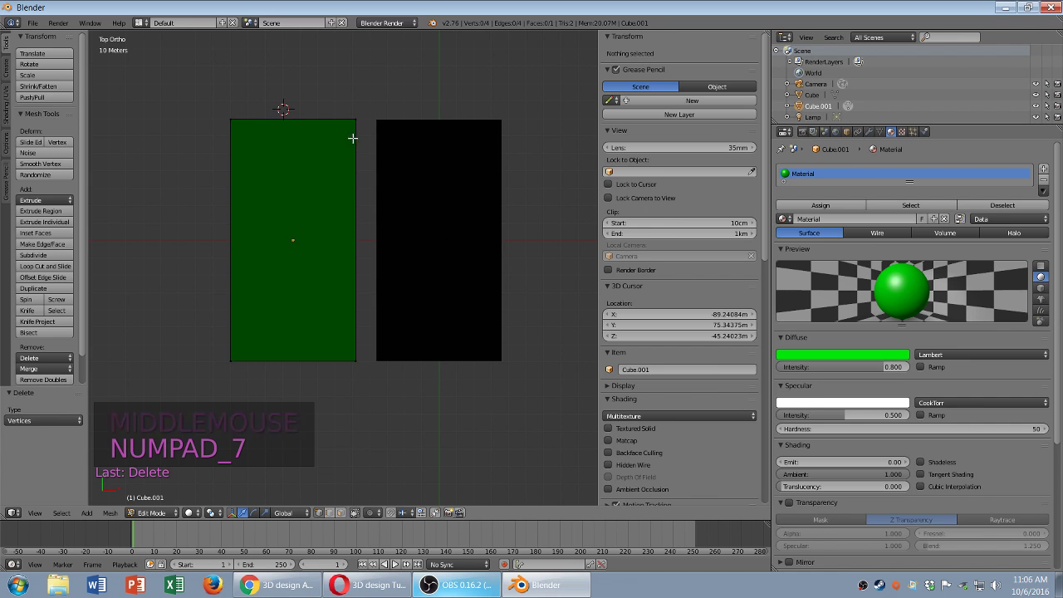
# - Select the whole green face and scale it slightly larger than the phone outline
pyautogui.press('a')
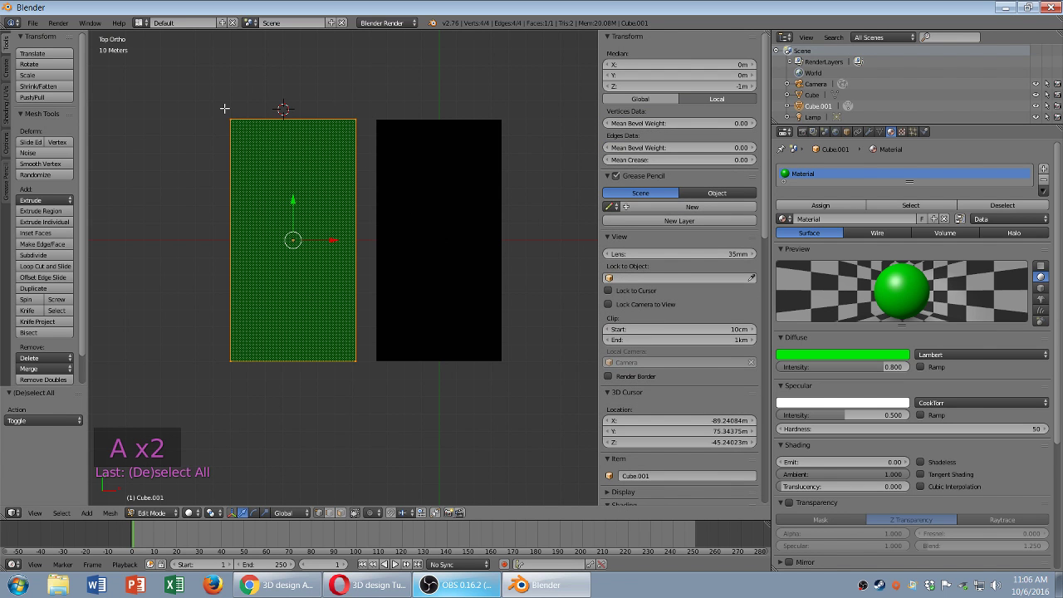
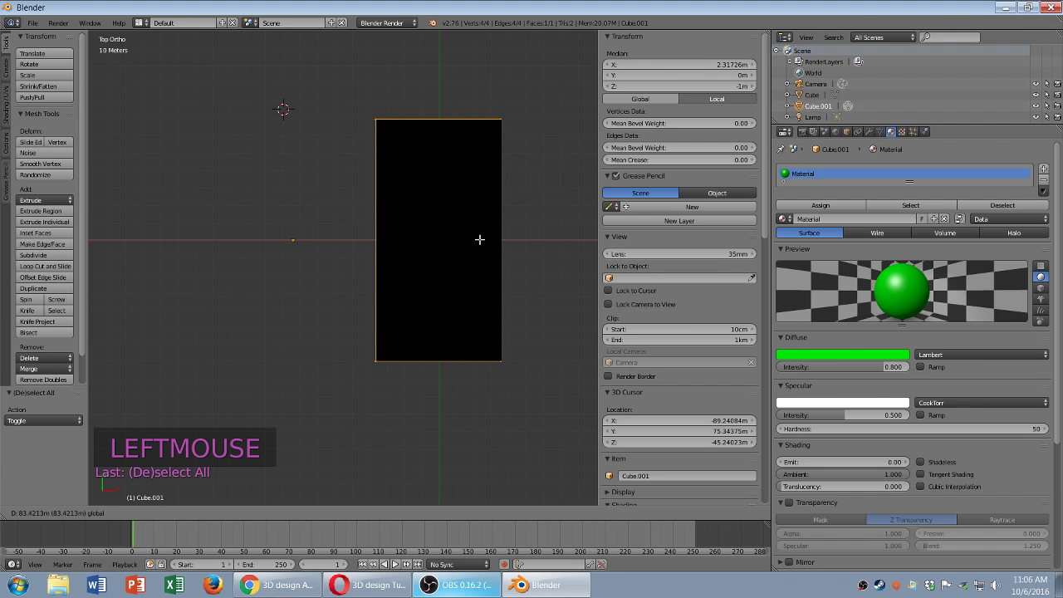
pyautogui.press('s')
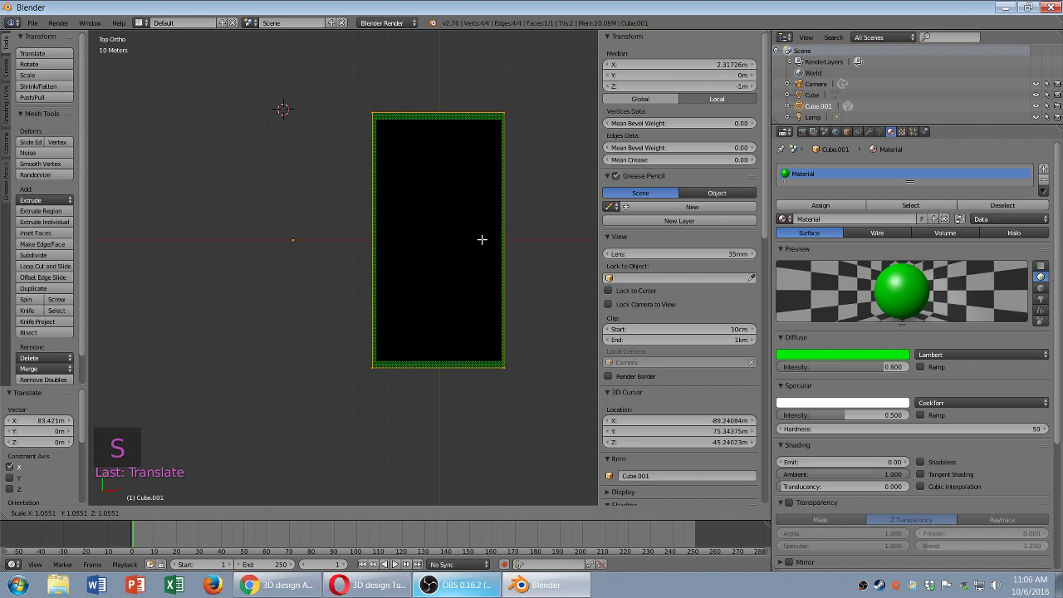
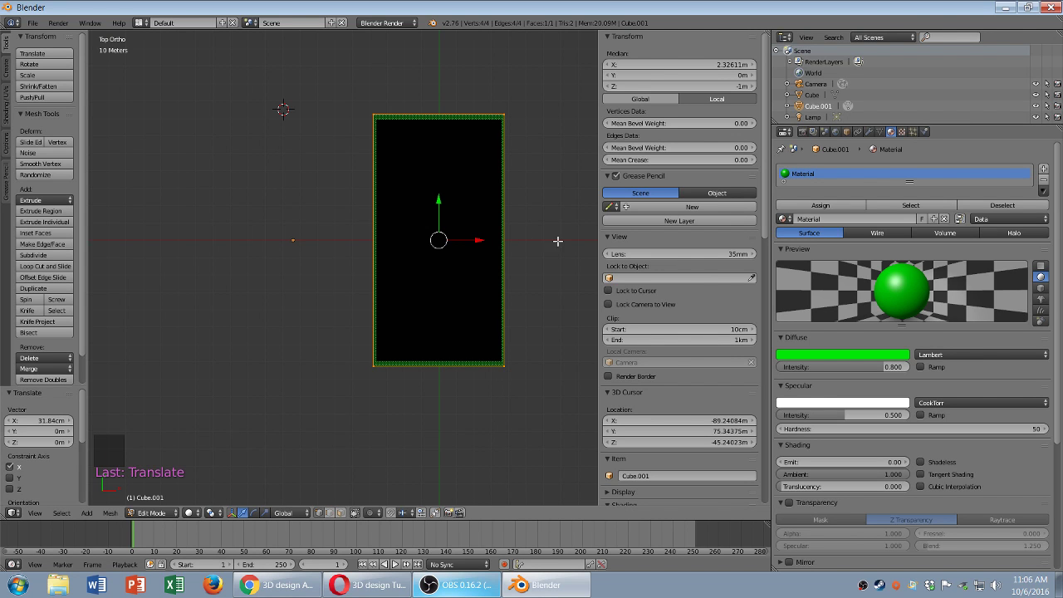
pyautogui.press('s')
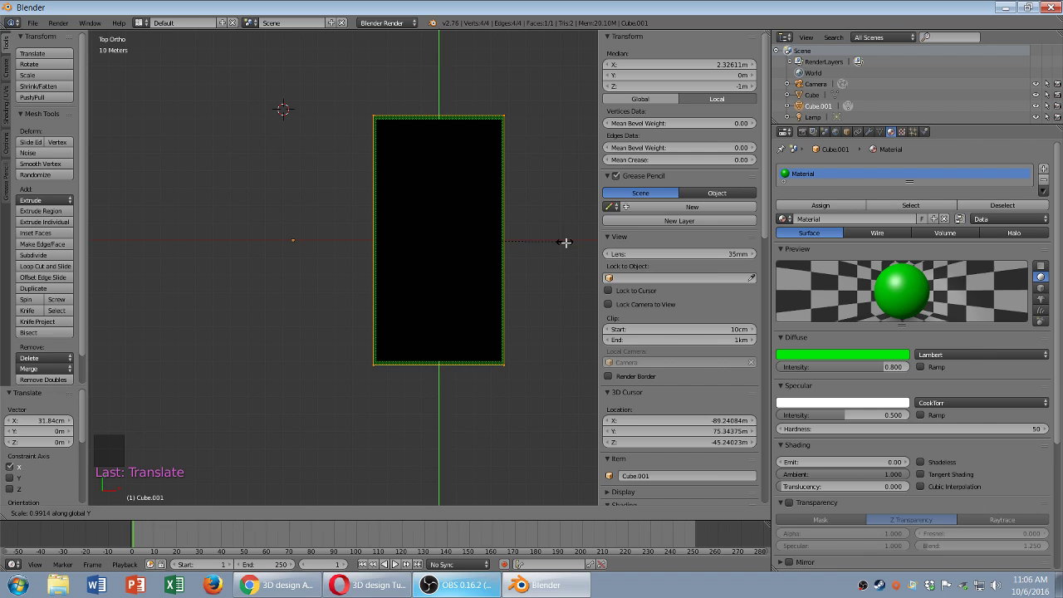
# - Bevel the outline face's four corner vertices into smooth multi-segment rounds and inspect in wireframe
pyautogui.press('s')
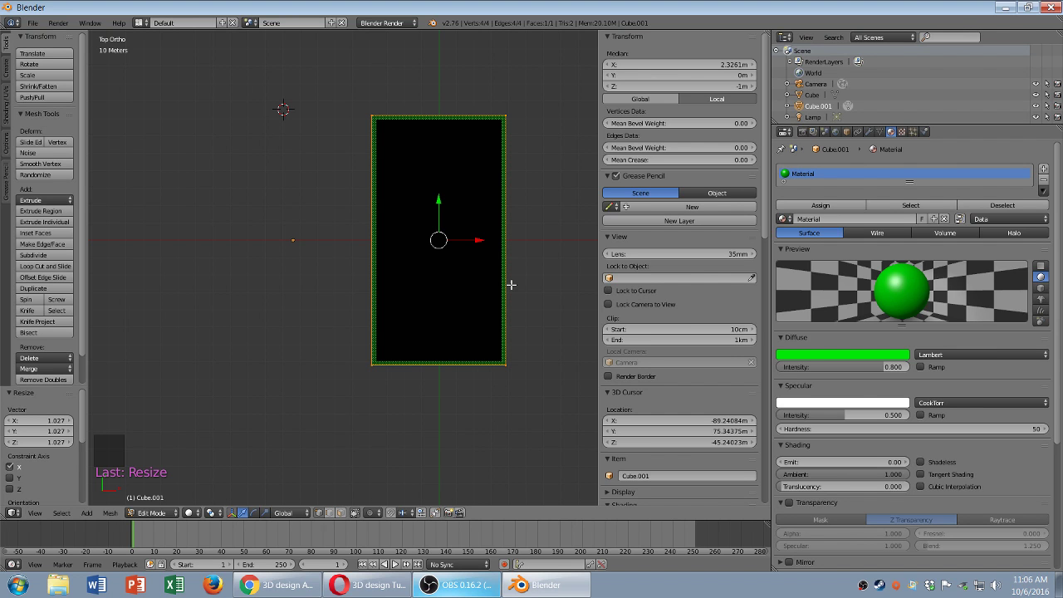
pyautogui.press('ctrl+shift+b')
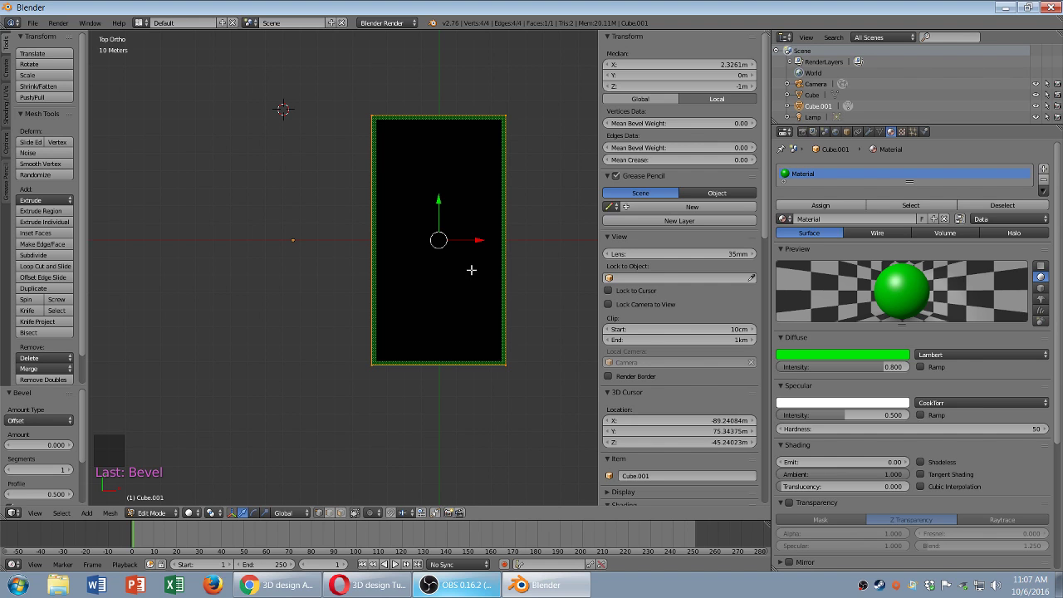
pyautogui.press('z')
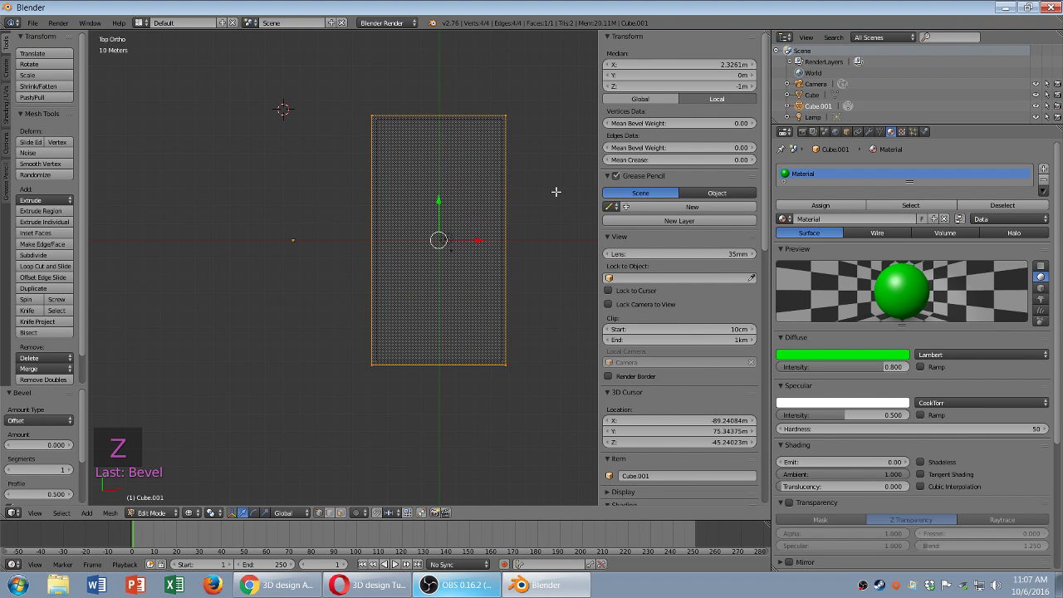
pyautogui.press('ctrl+shift+b')
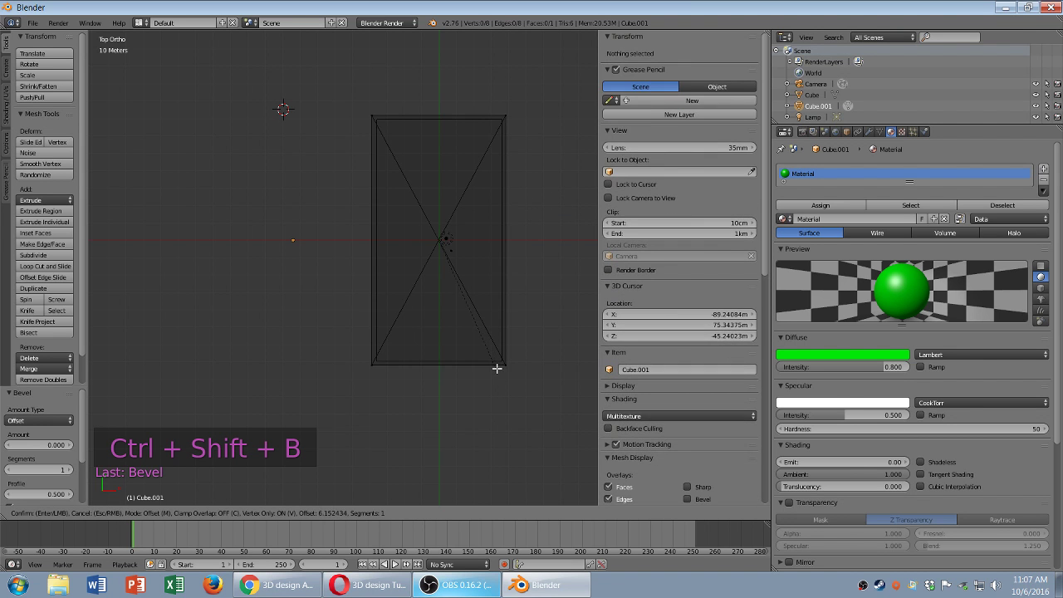
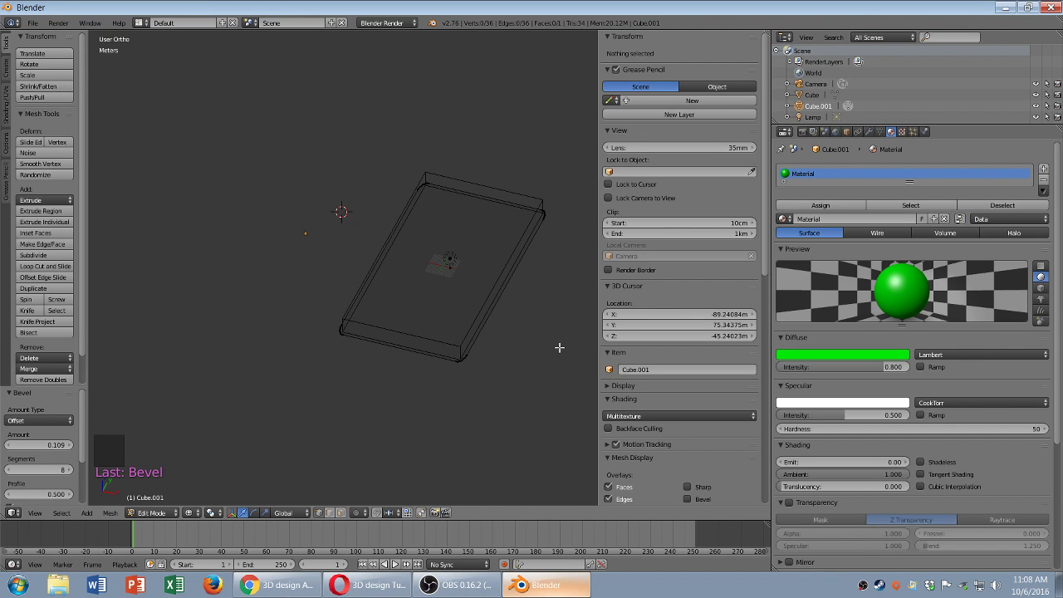
# - From front view, extrude the rounded outline downward along Z into case walls
pyautogui.press('KP_1')
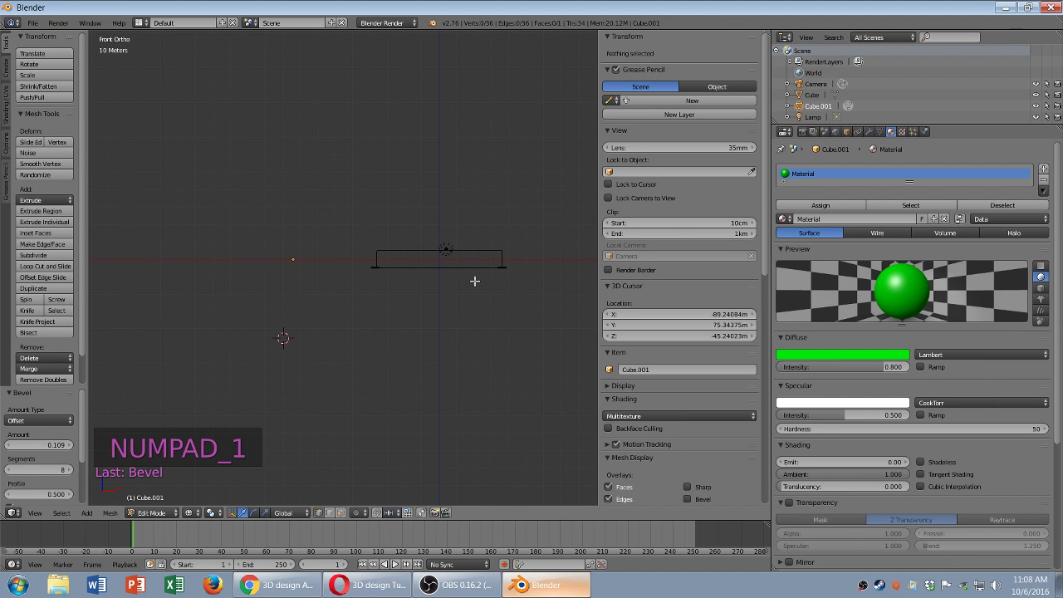
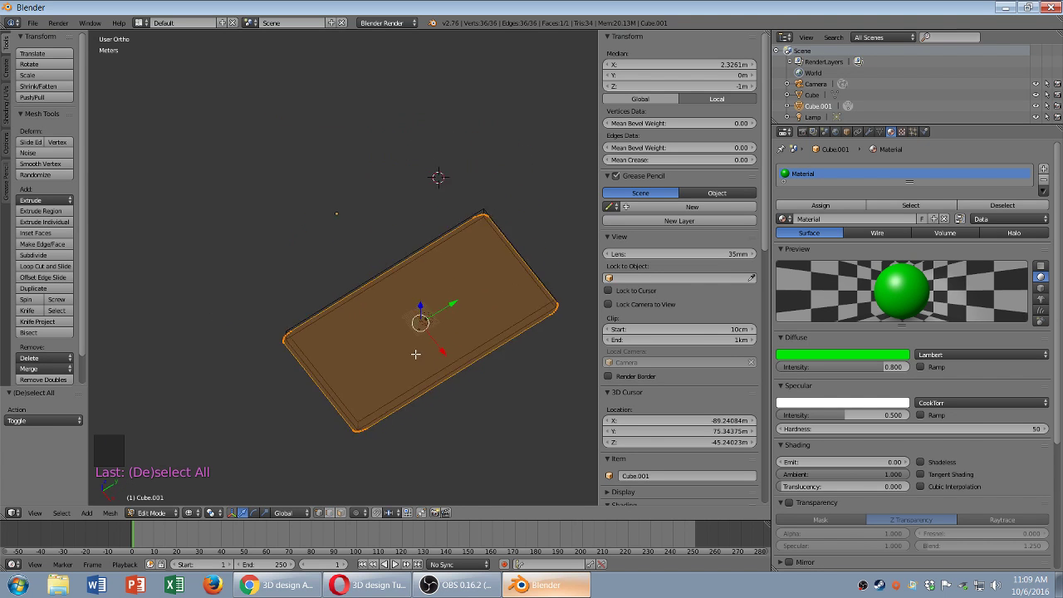
pyautogui.press('KP_1')
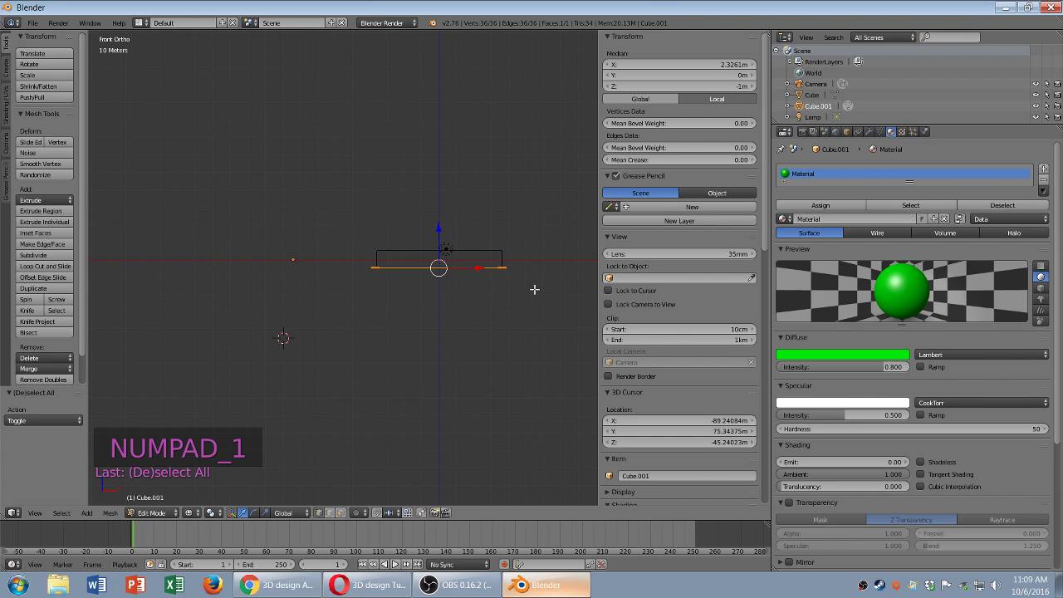
pyautogui.press('e')
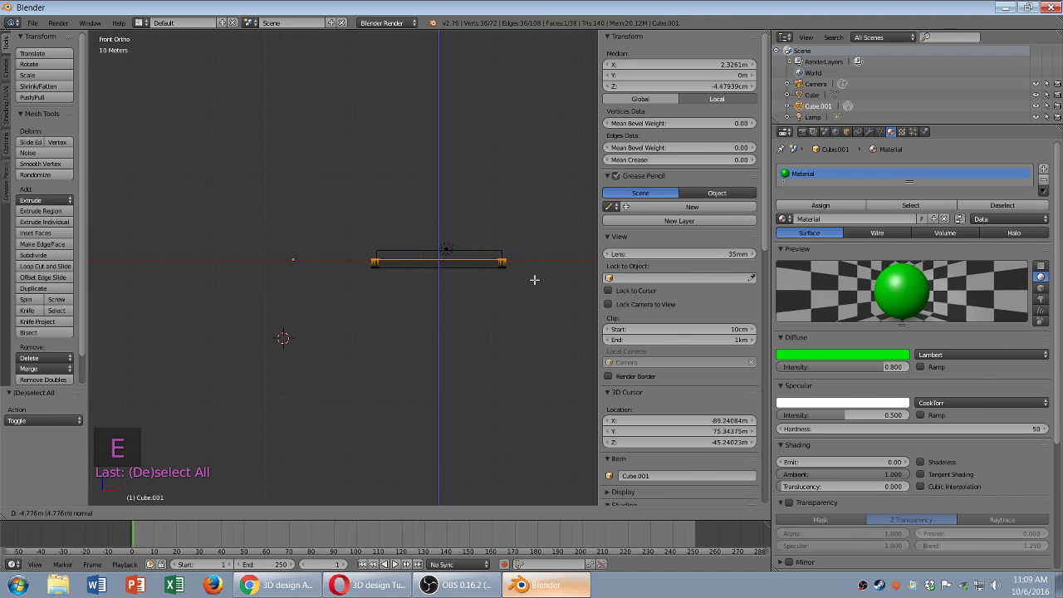
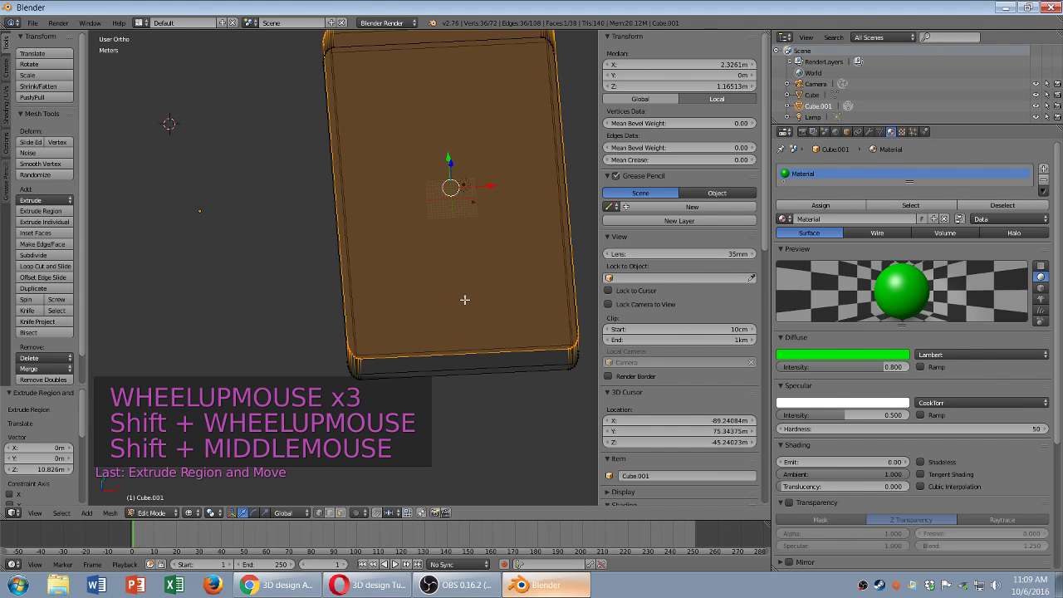
# - Extrude the top face into a third ring and scale it slightly inward for the rim
pyautogui.press('KP_1')
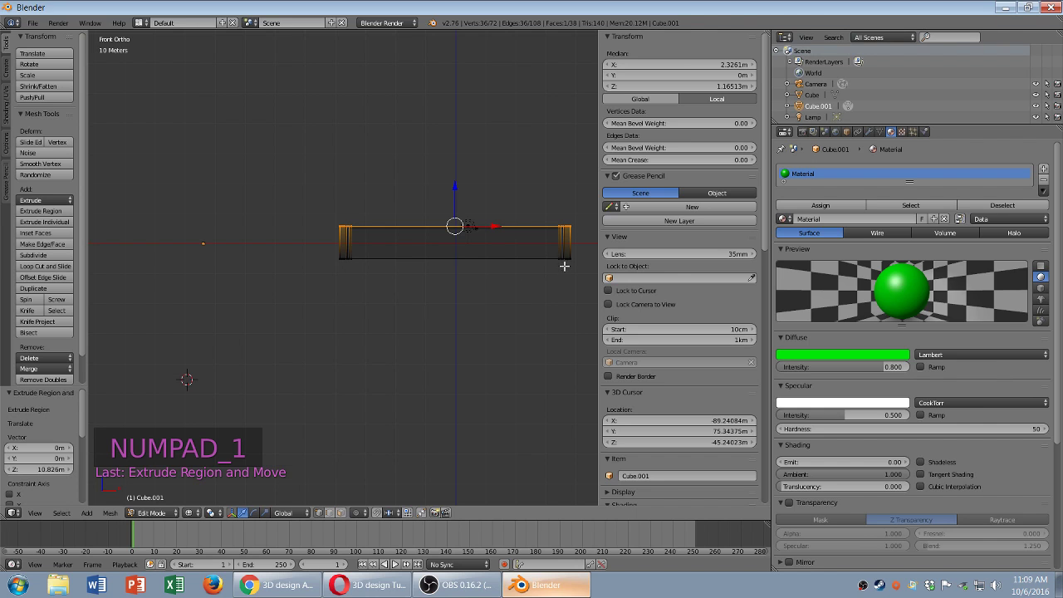
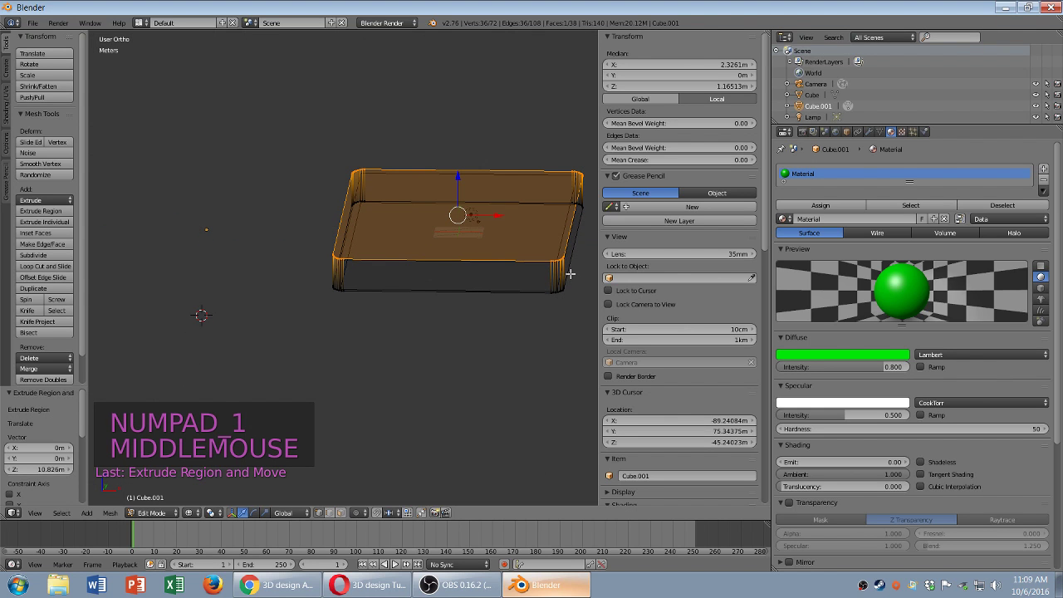
pyautogui.press('e')
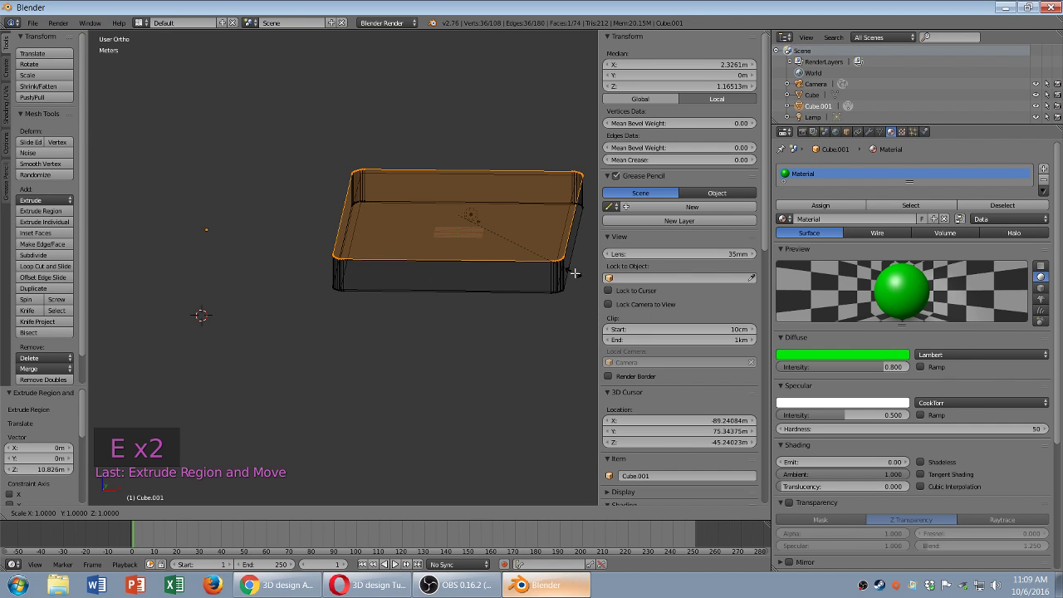
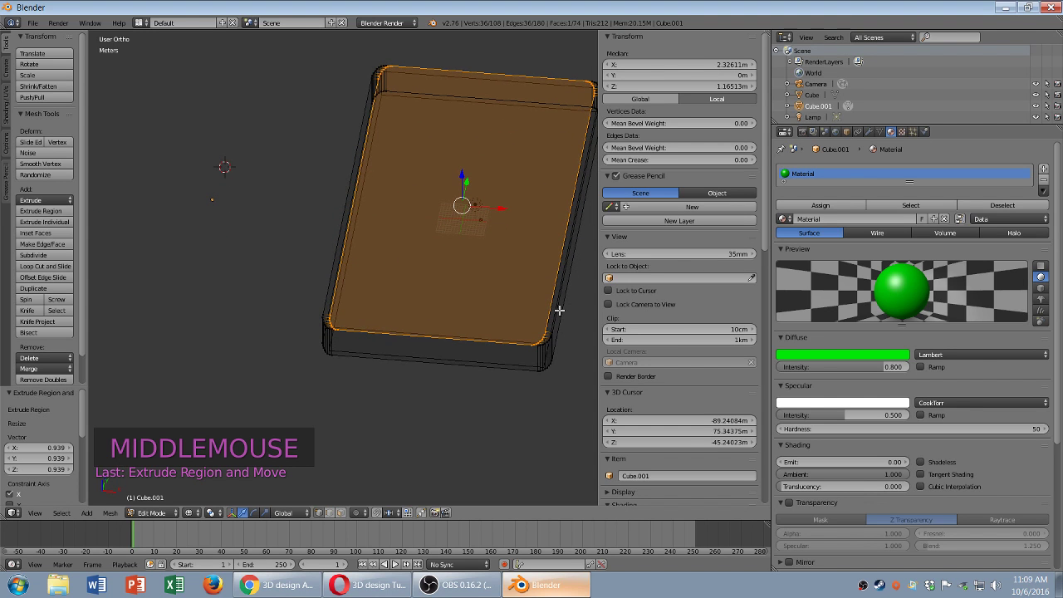
pyautogui.press('KP_1')
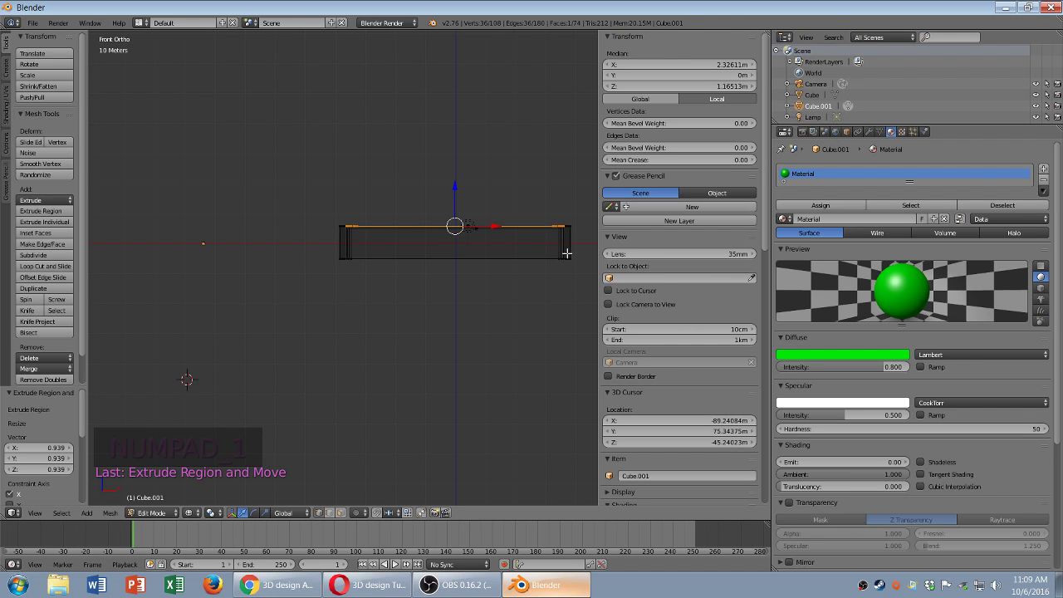
pyautogui.press('s')
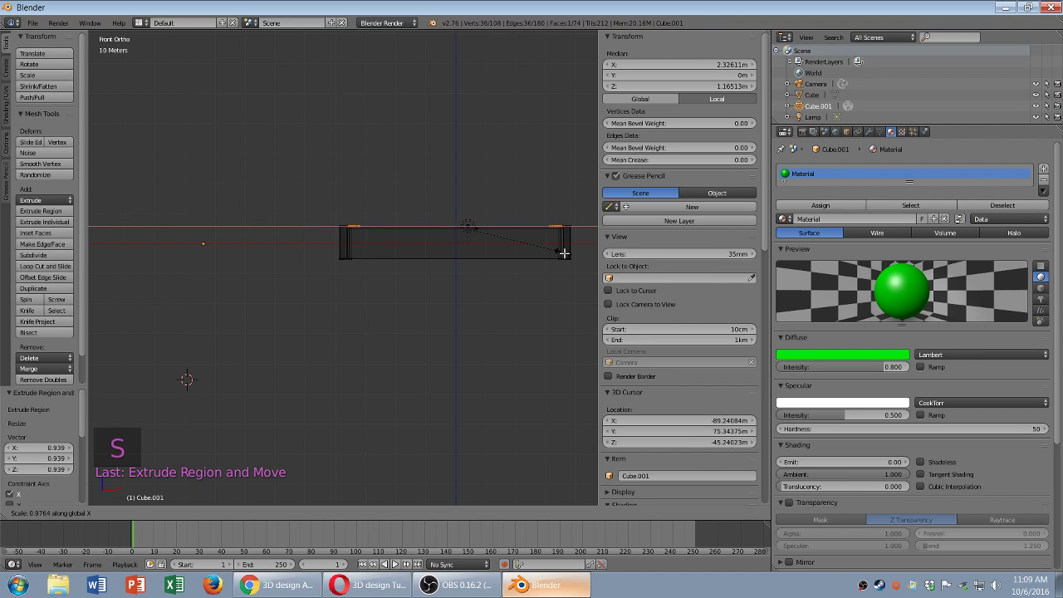
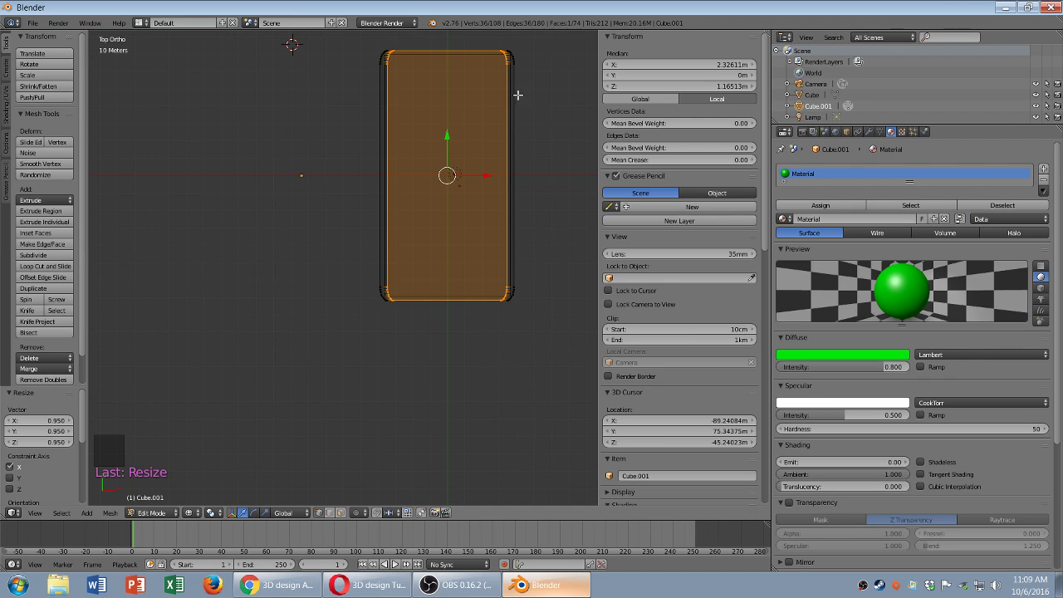
pyautogui.press('s')
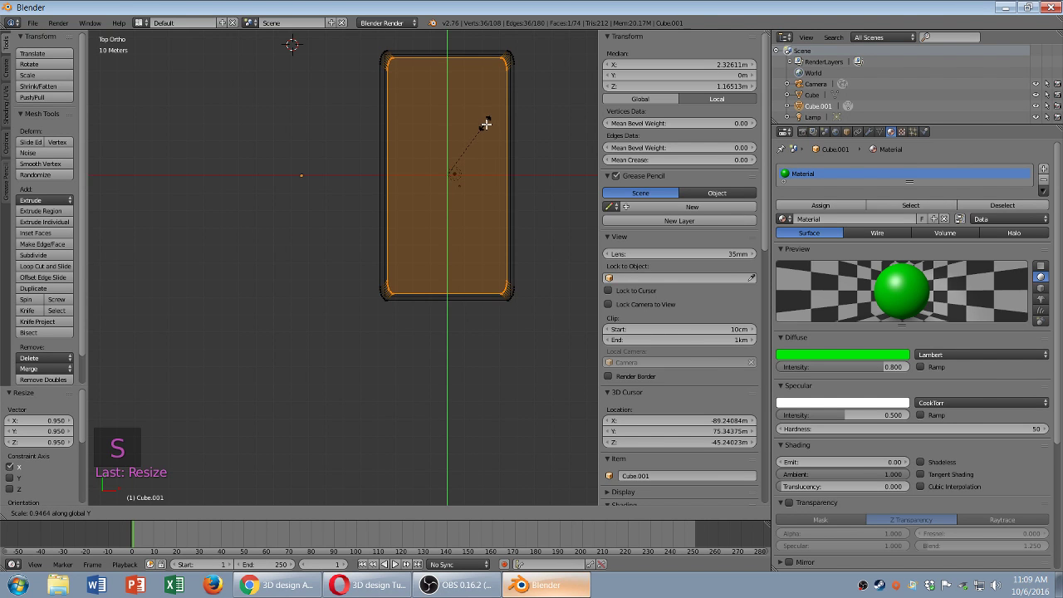
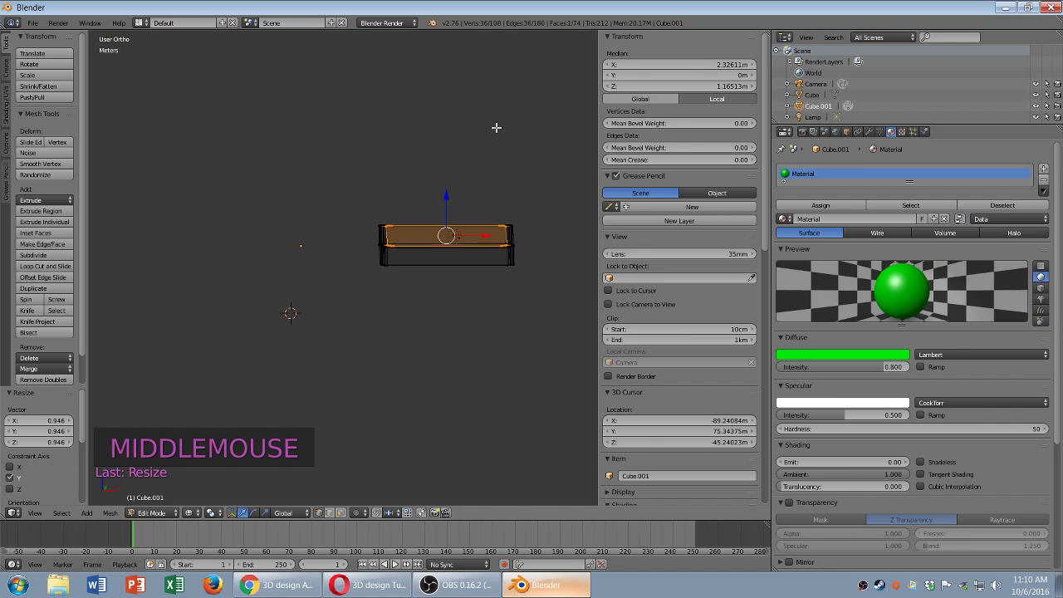
# - From front view, extrude the top rim upward and check it from above
pyautogui.press('KP_1')
pyautogui.press('e')
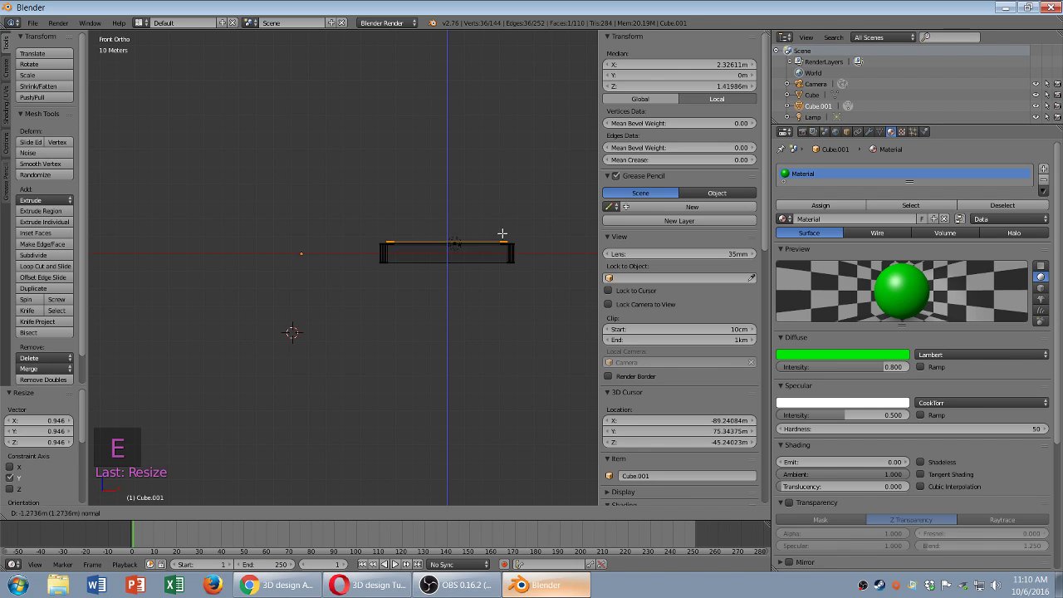
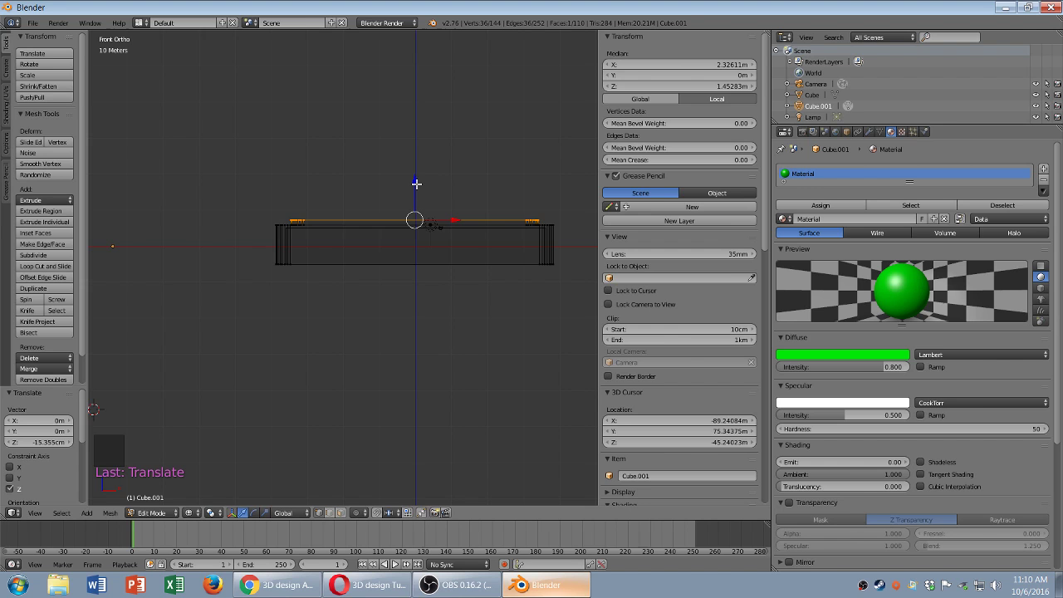
pyautogui.press('KP_7')
pyautogui.scroll(-3)
pyautogui.scroll(-3)
# - Extrude another ring, shrink it inward and lower it to form the inner lip
pyautogui.press('e')
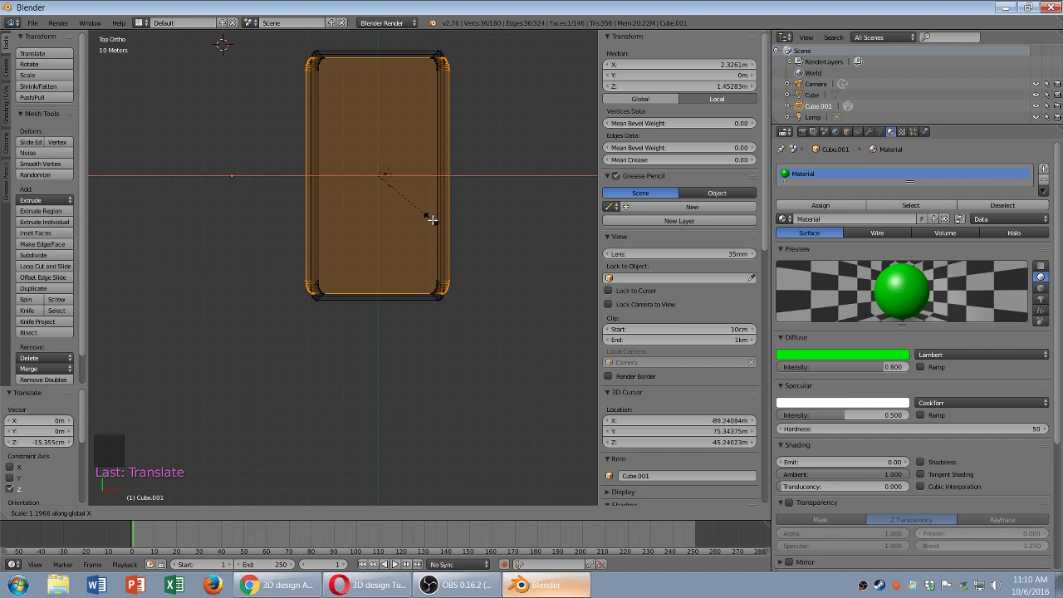
pyautogui.press('s')
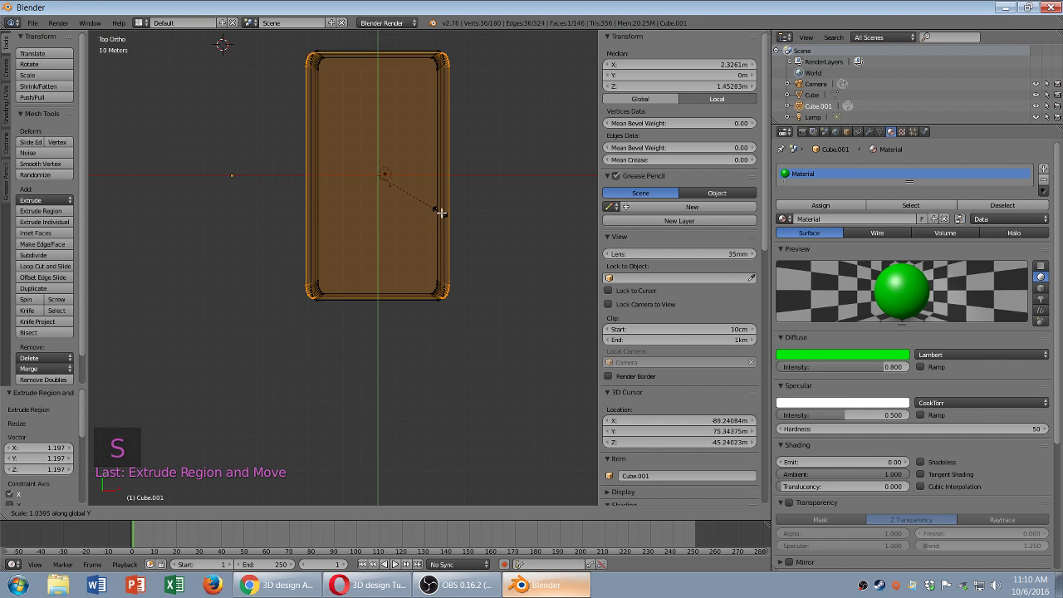
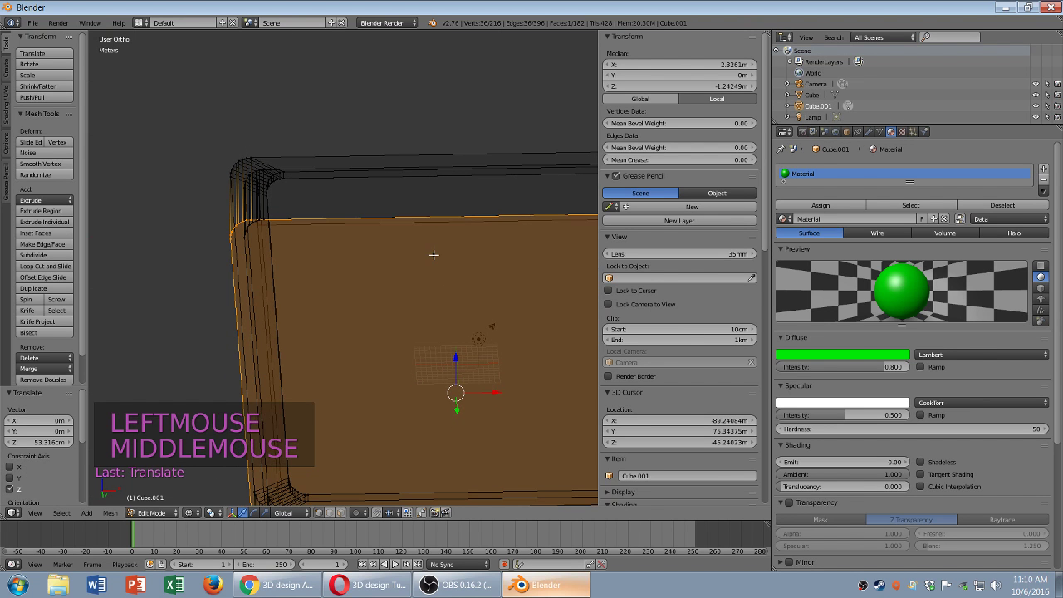
pyautogui.press('f')
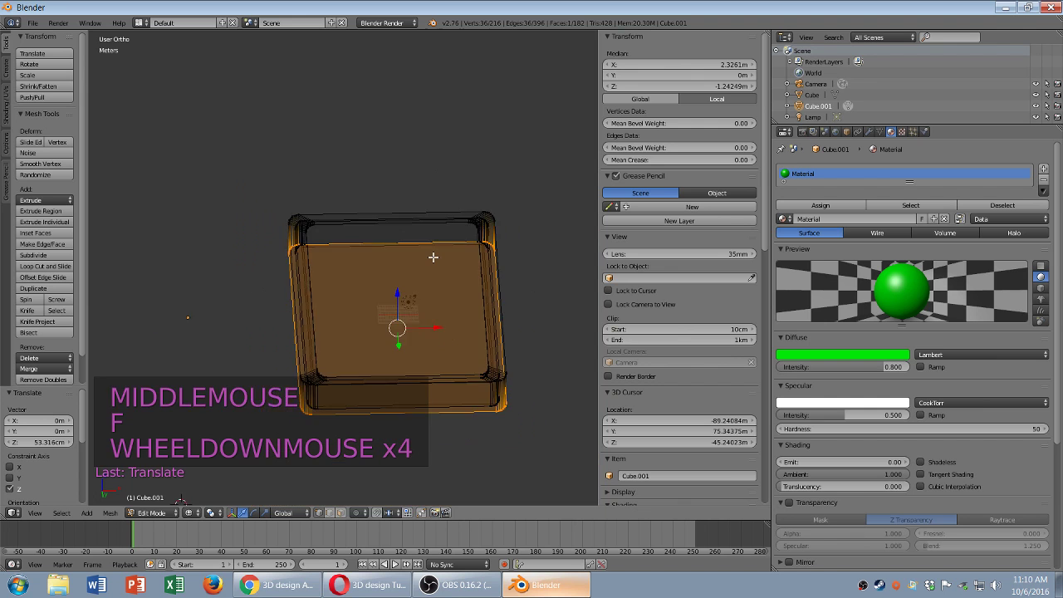
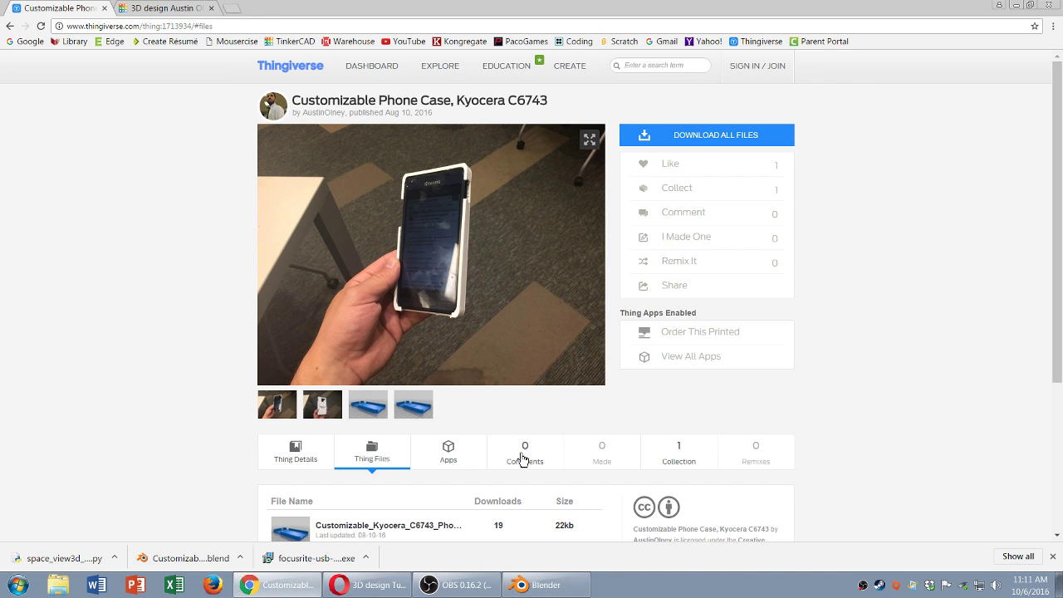
# - Select the green case Cube.001 after orbiting around the case and phone
pyautogui.middleClick(450, 276)
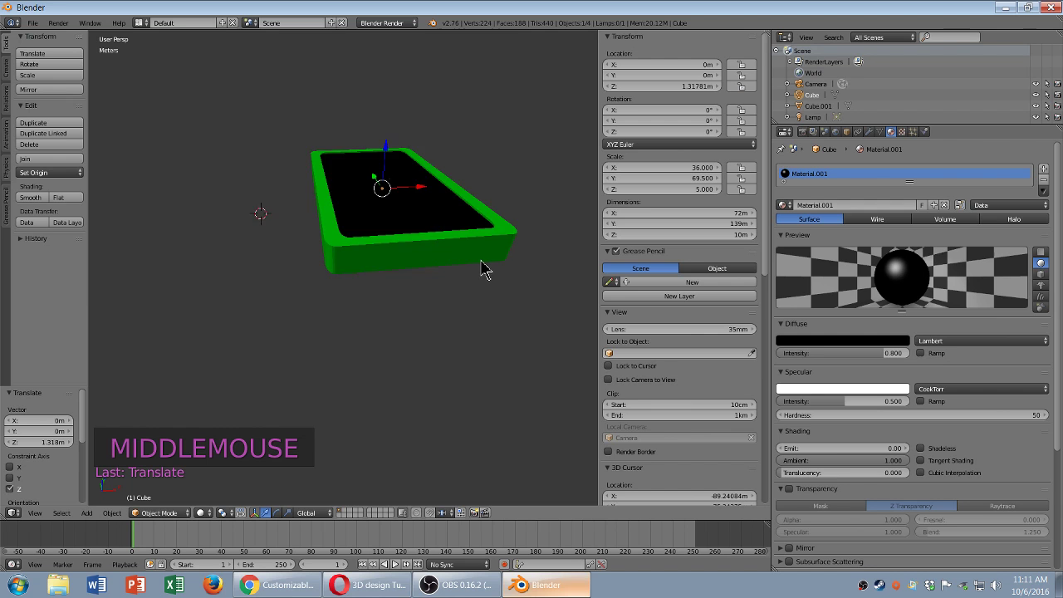
pyautogui.middleClick(472, 295)
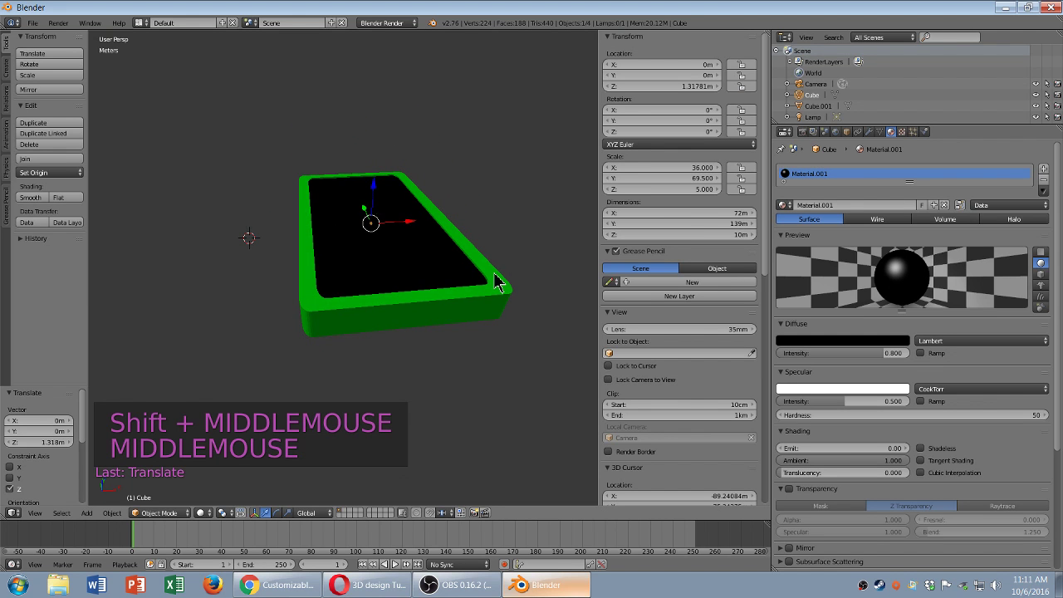
pyautogui.rightClick(501, 283)
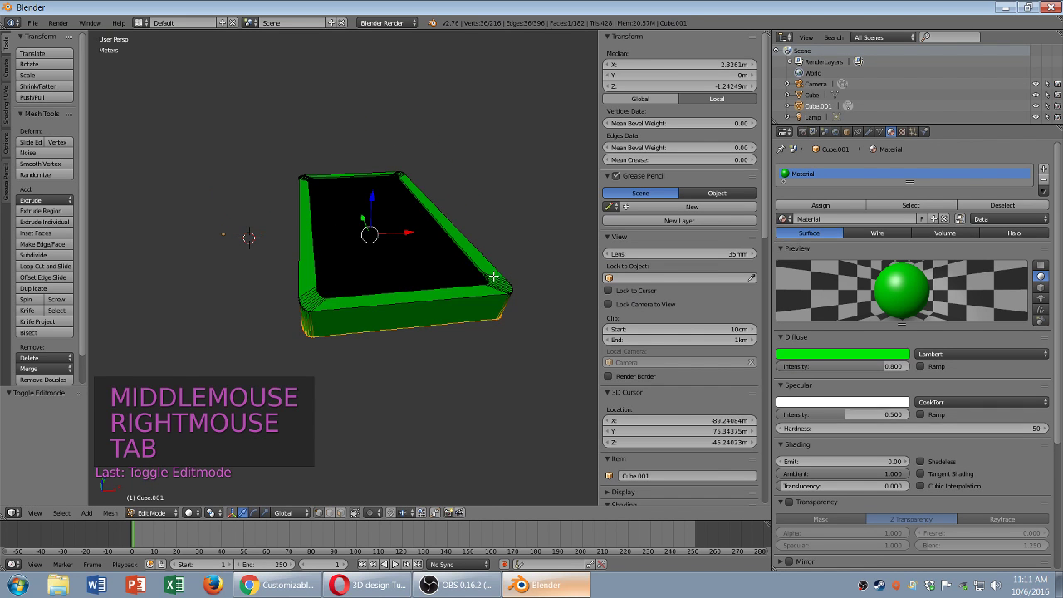
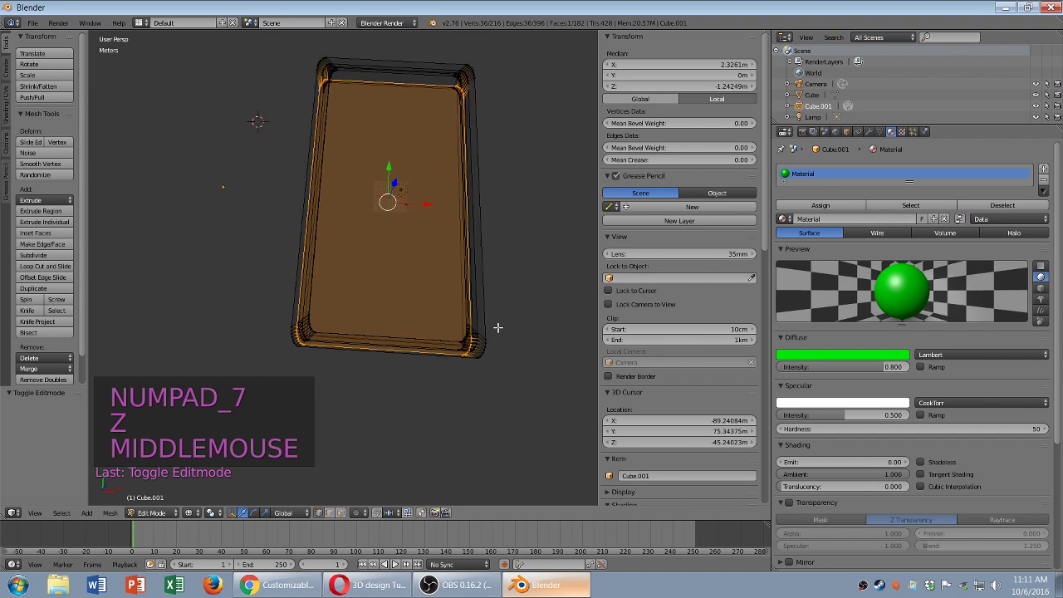
# - Switch to a top-down view of the case with the vertex selection cleared
pyautogui.press('a')
pyautogui.press('KP_5')
pyautogui.press('KP_1')
pyautogui.press('KP_7')
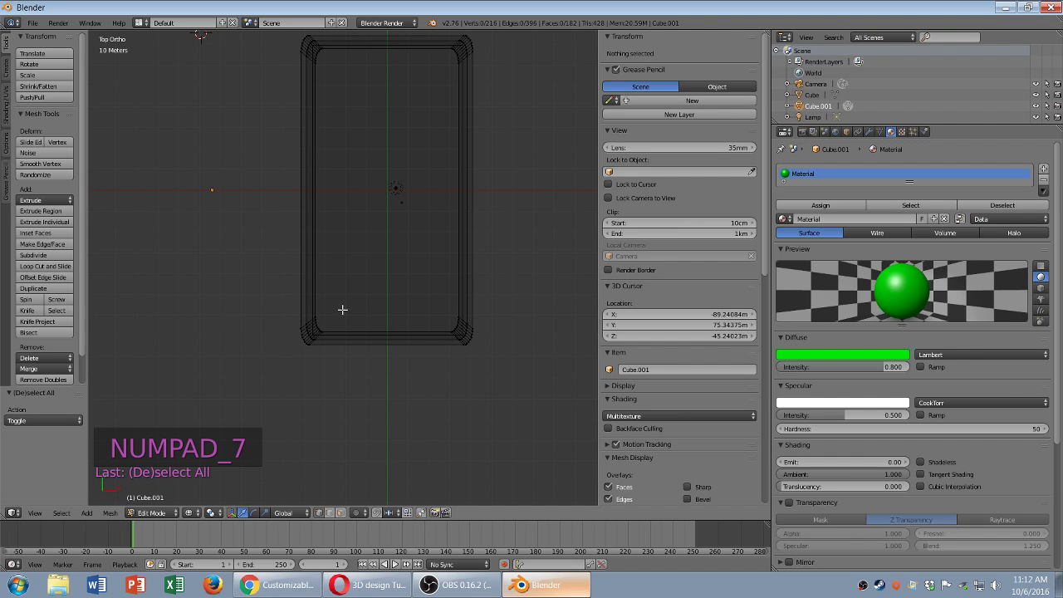
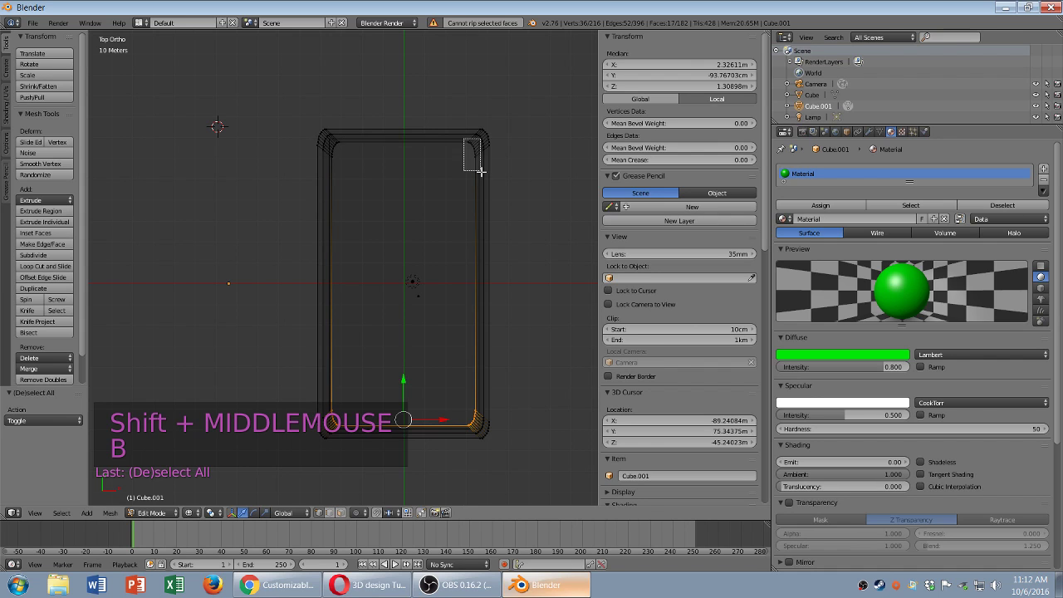
# - Box-select the corner vertices and grow the selection to the 72-vertex ring around the inner rim
pyautogui.press('b')
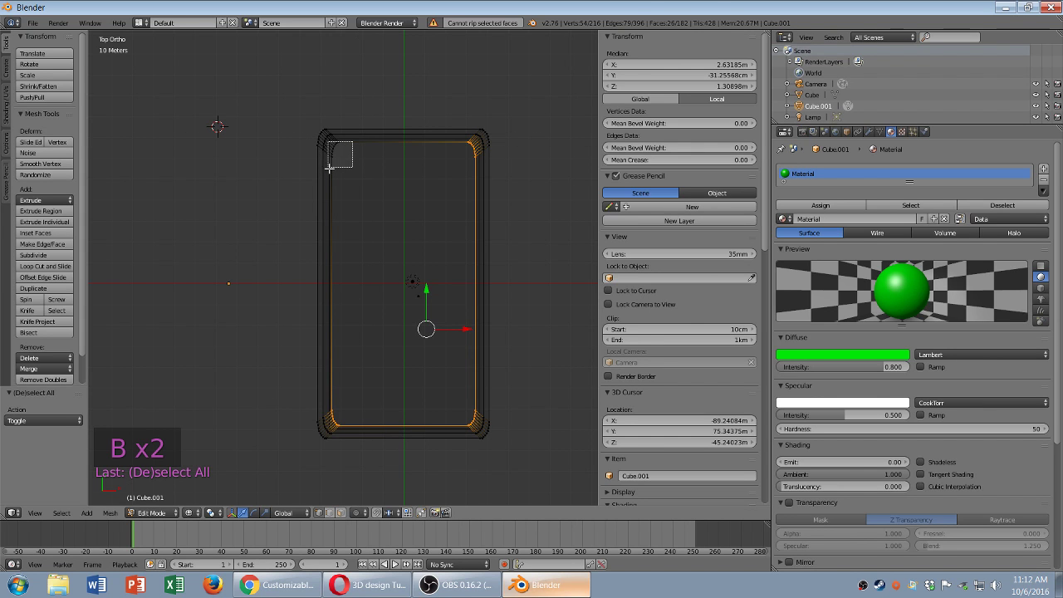
pyautogui.press('s')
pyautogui.press('s')
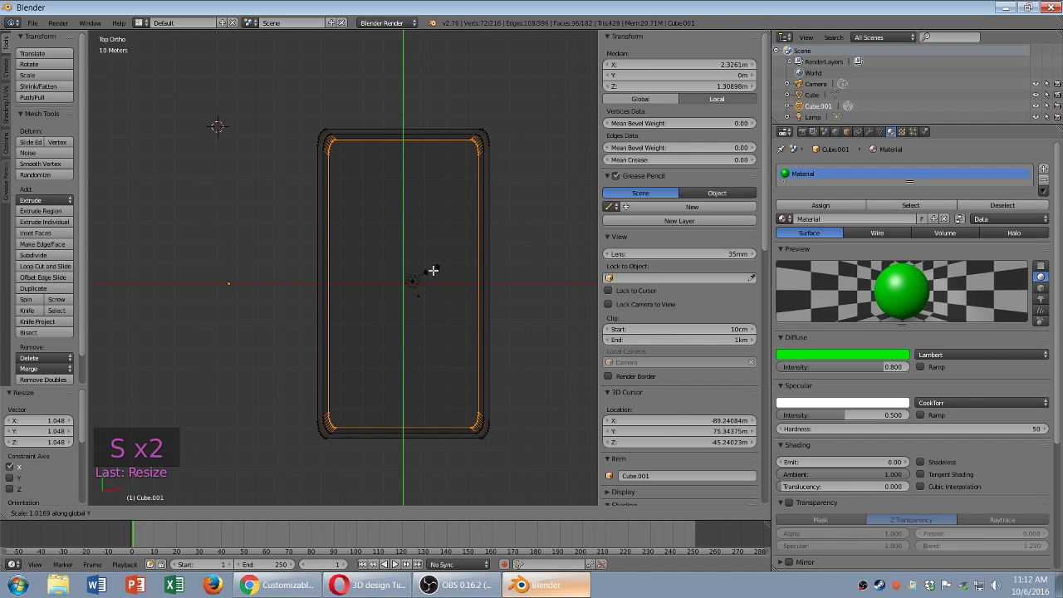
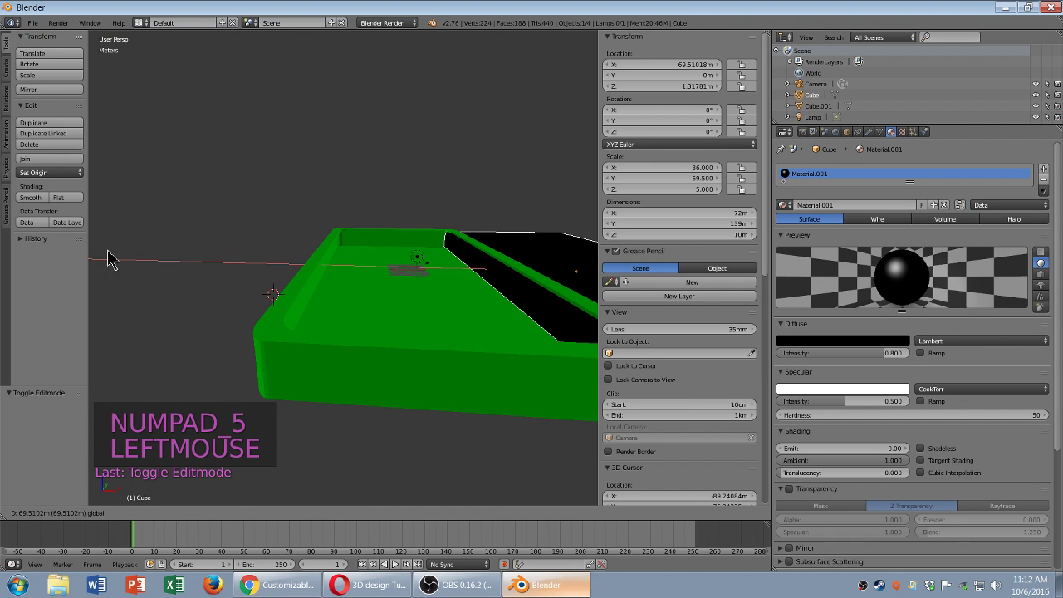
# - Select the green case in Object Mode, orbiting and zooming to frame it for export
pyautogui.scroll(-3)
pyautogui.click(458, 279)
pyautogui.scroll(-3)
pyautogui.rightClick(388, 278)
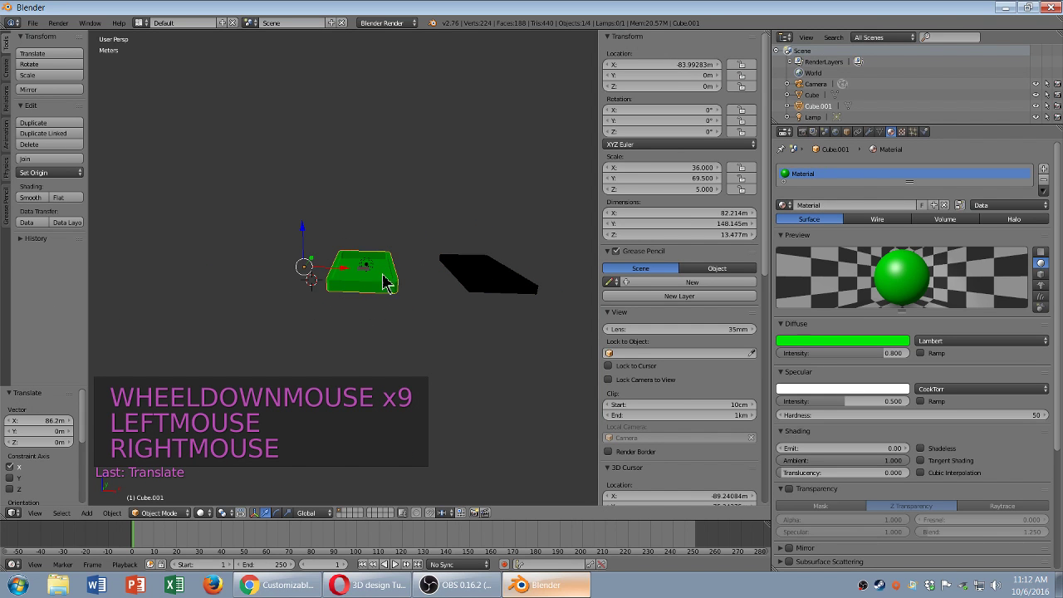
pyautogui.middleClick(383, 309)
pyautogui.scroll(3)
pyautogui.scroll(-3)
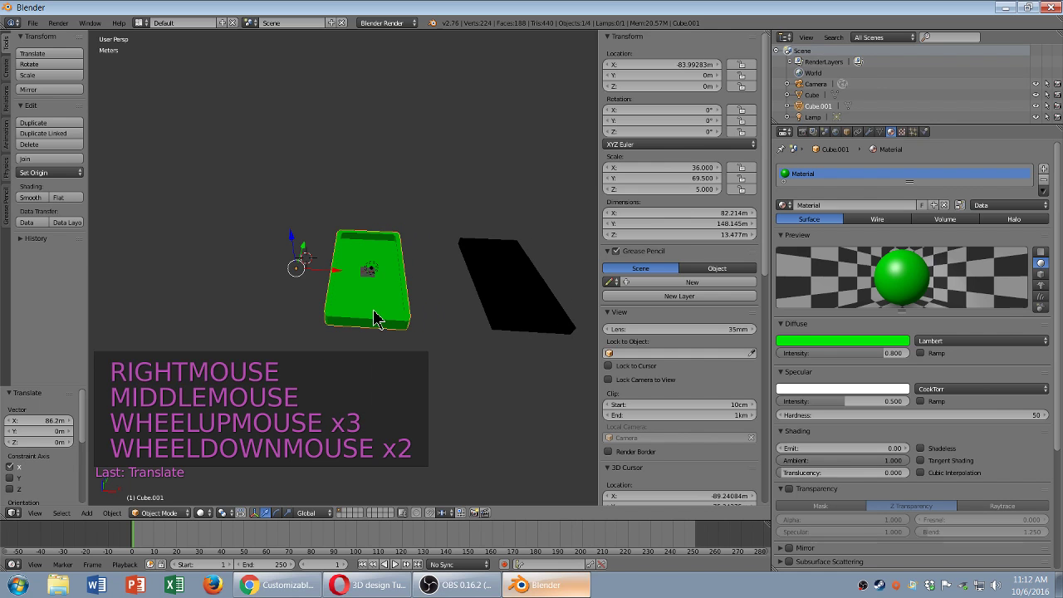